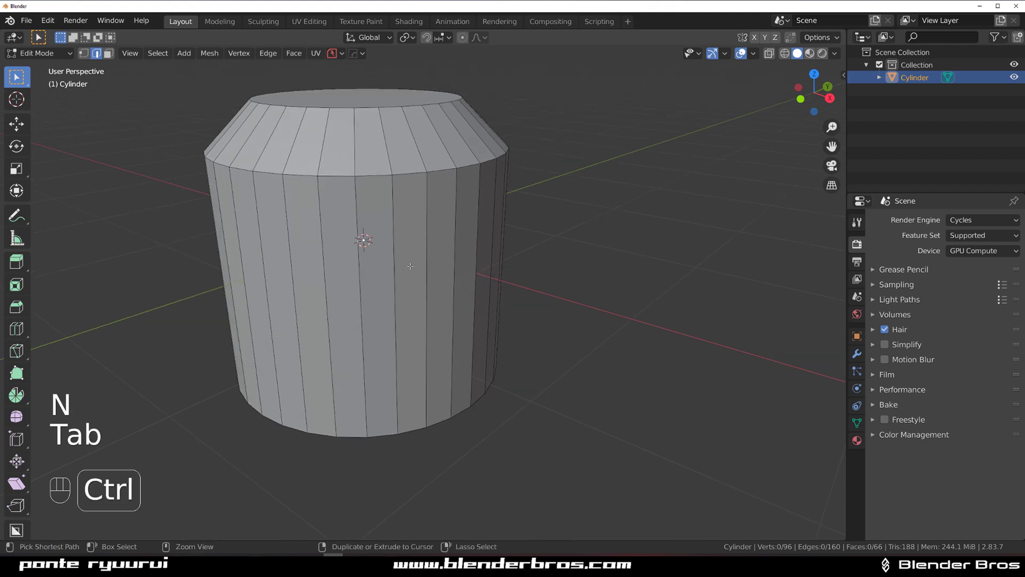
# Step: Add two edge loops around the cylinder's middle and widen them into a groove band
pyautogui.press('ctrl+r')
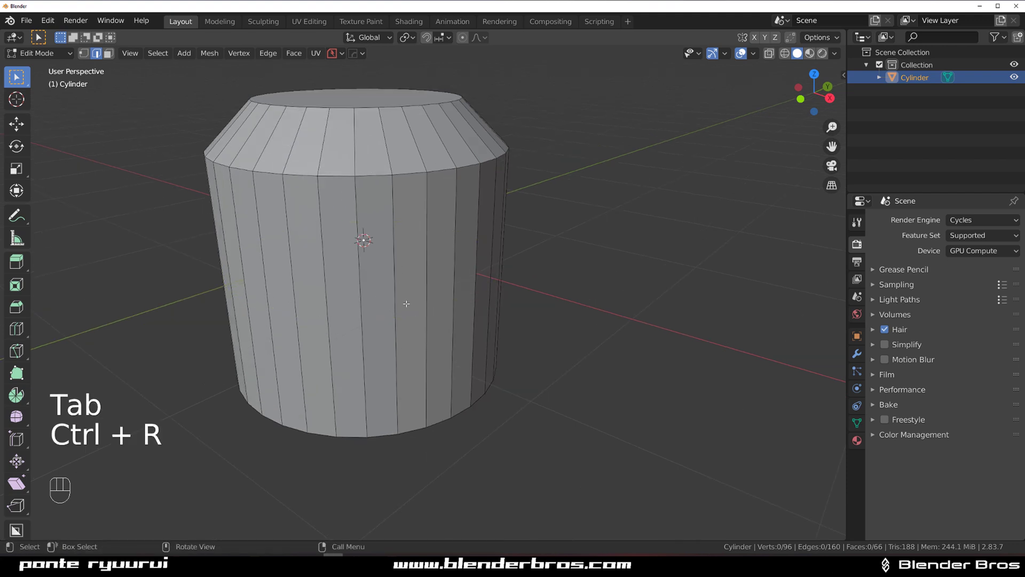
pyautogui.press('ctrl+r')
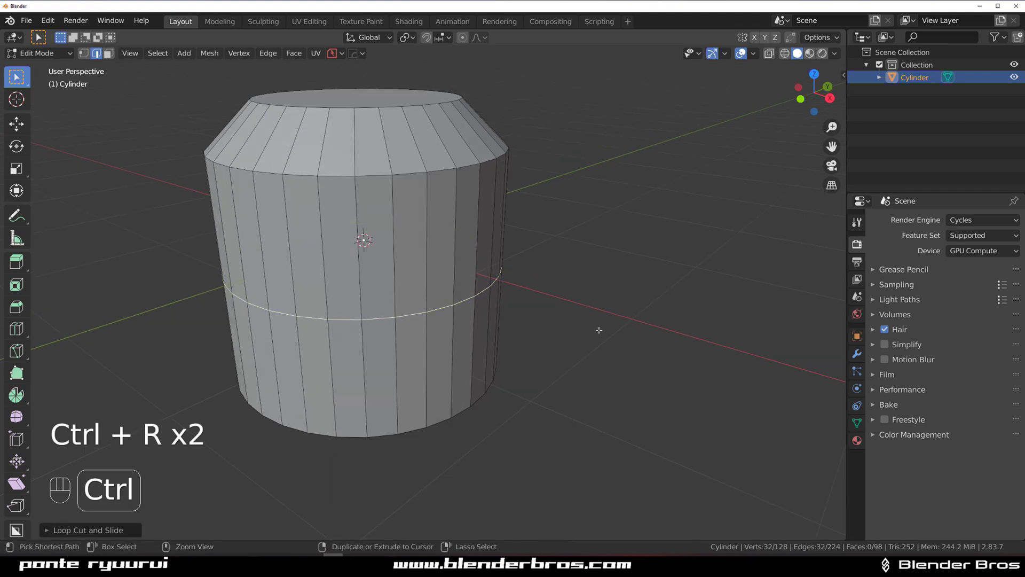
pyautogui.press('ctrl+b')
pyautogui.press('q')
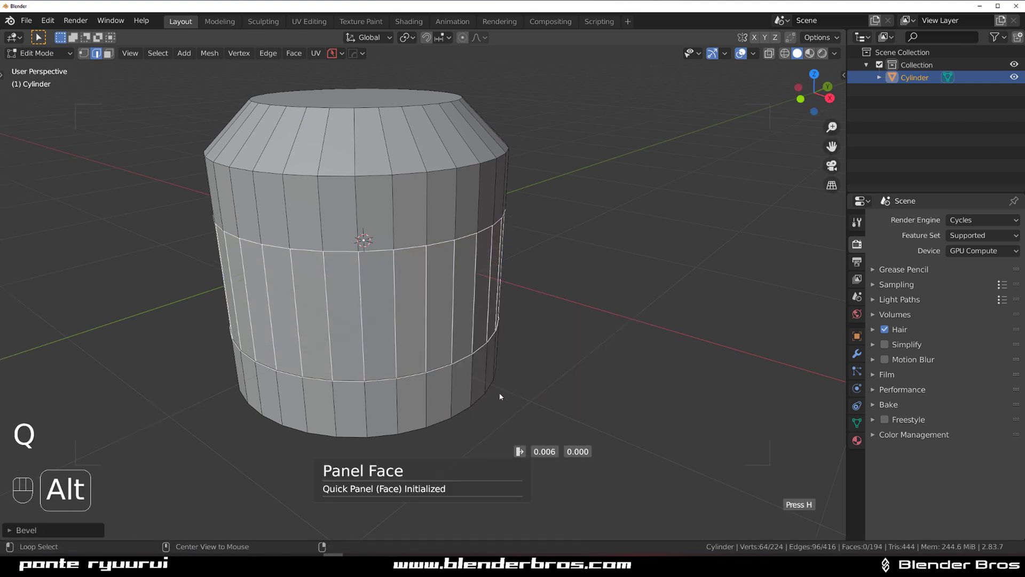
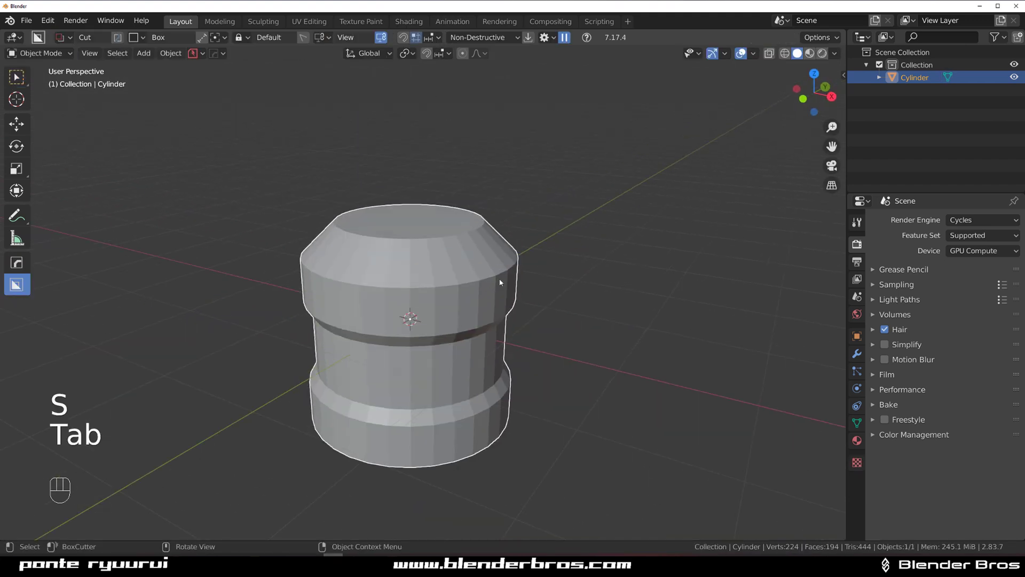
# Step: Sharpen the cylinder's hard edges via HardOps and bevel them with smoother segments
pyautogui.press('q')
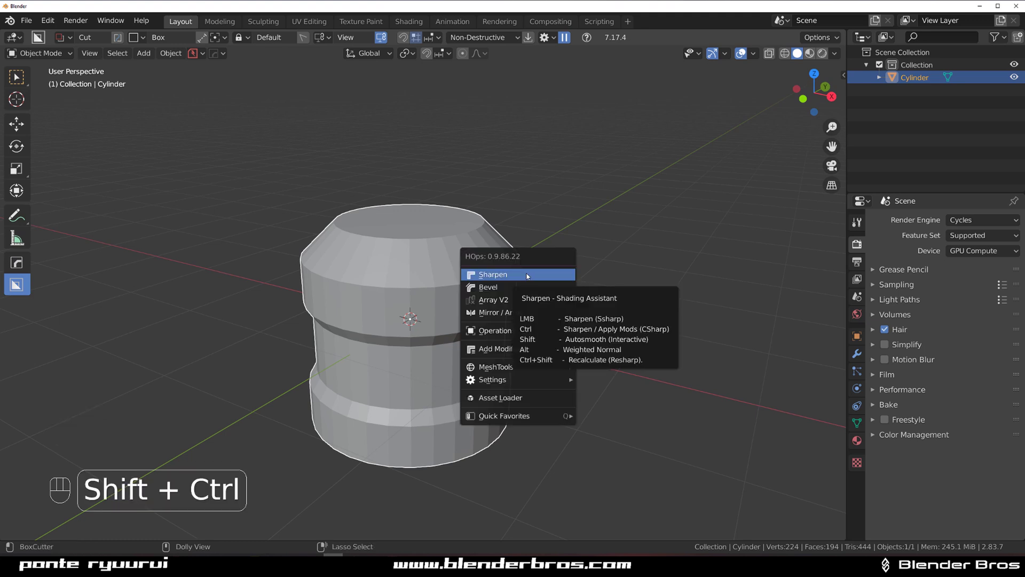
pyautogui.press('ctrl+`')
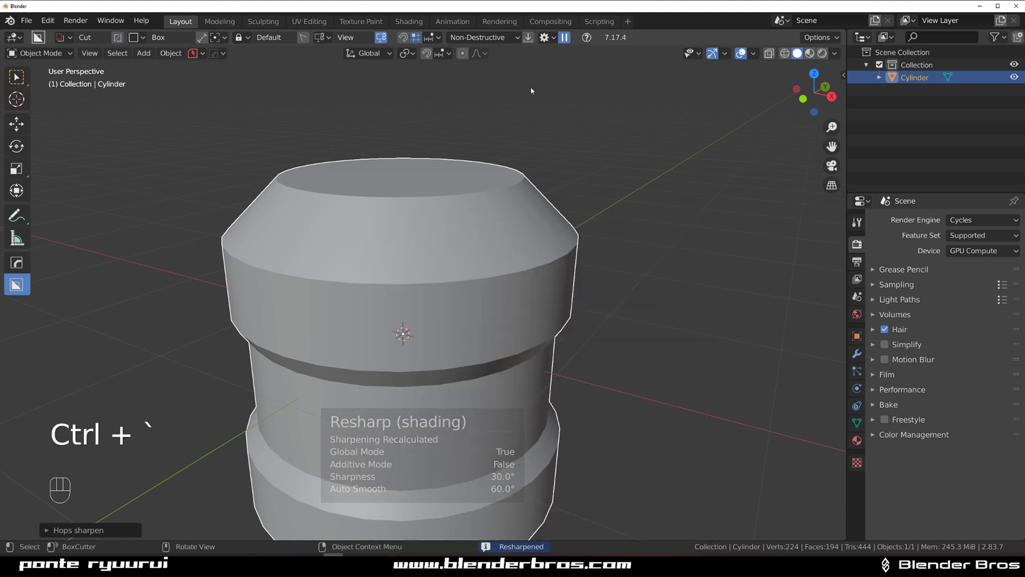
pyautogui.press('q')
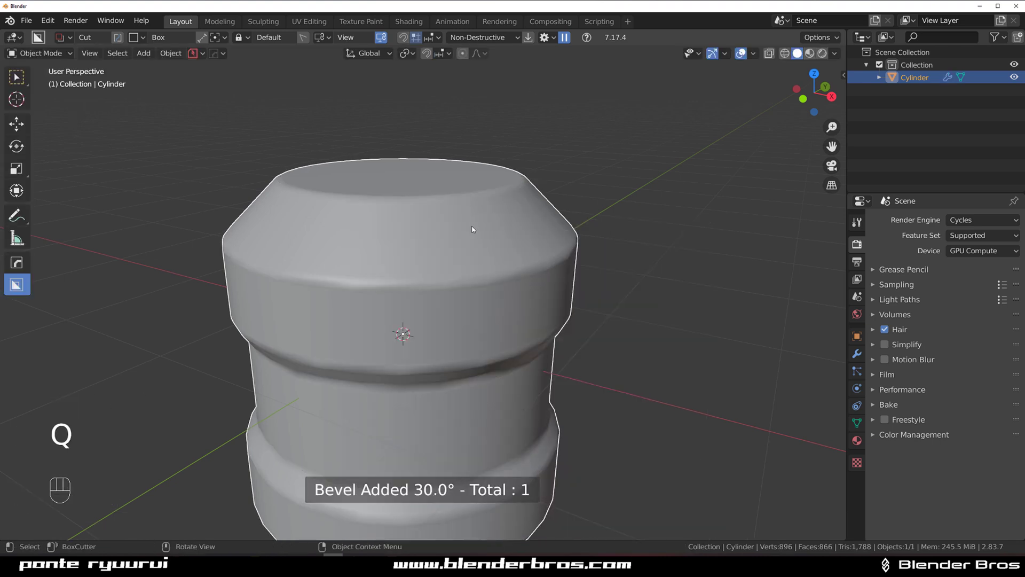
pyautogui.middleClick(478, 255)
pyautogui.press('ctrl+2')
# Step: Orbit around the cylinder to check the bevelled rim, groove and base step
pyautogui.moveTo(509, 216); pyautogui.dragTo(506, 206)
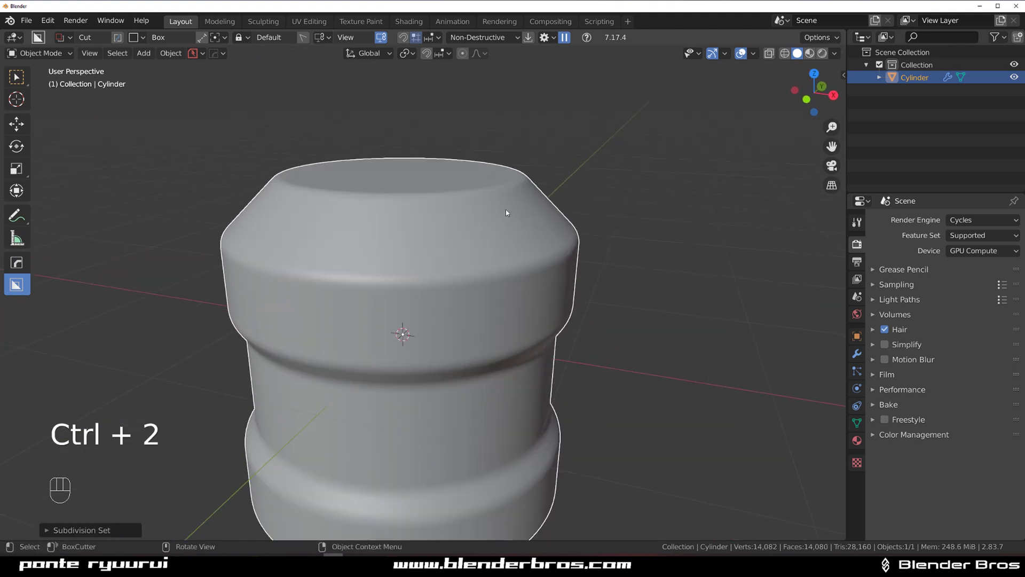
pyautogui.moveTo(485, 281); pyautogui.dragTo(434, 277)
pyautogui.moveTo(358, 272); pyautogui.dragTo(307, 267)
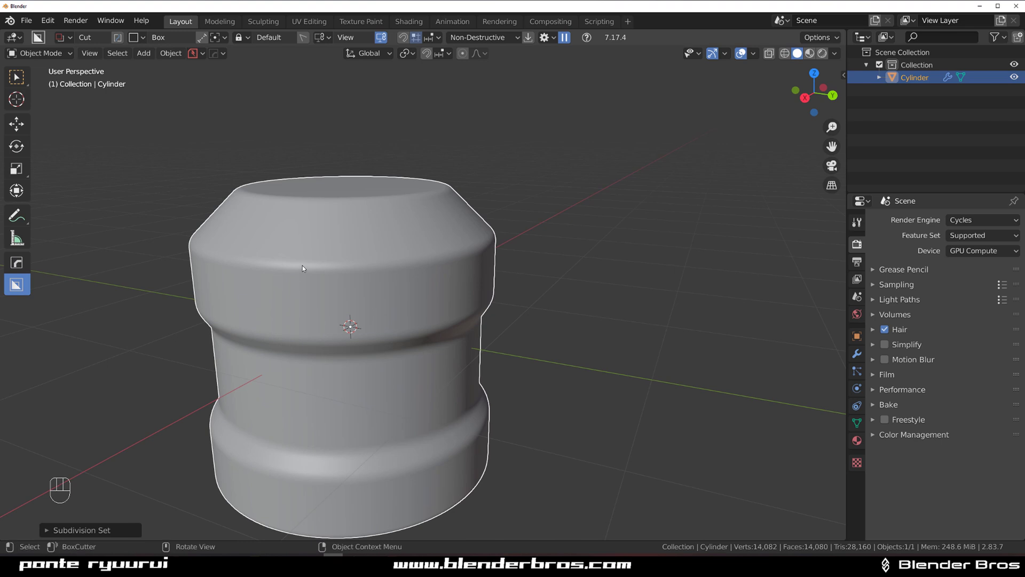
pyautogui.moveTo(563, 394); pyautogui.dragTo(517, 288)
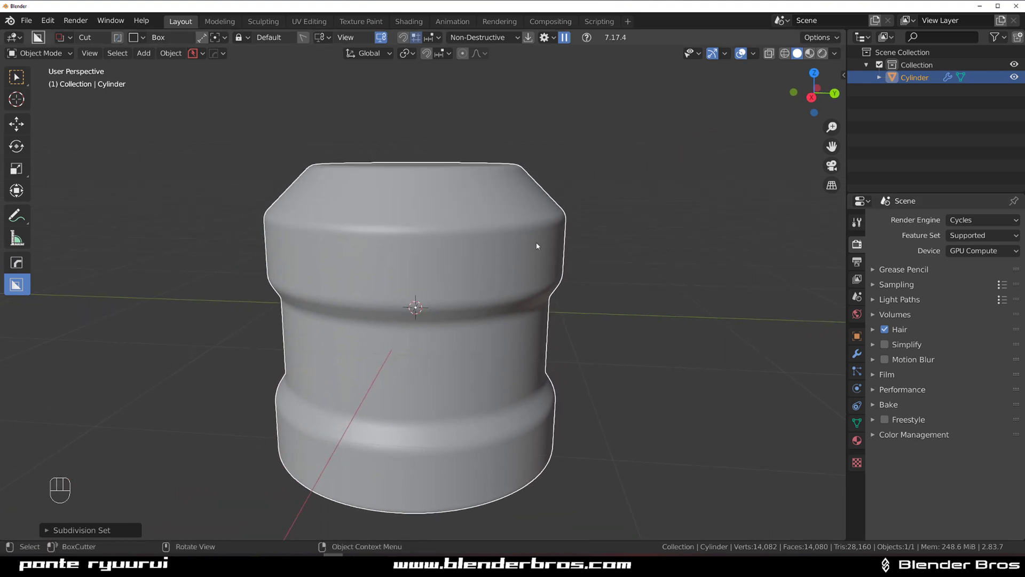
pyautogui.moveTo(538, 245); pyautogui.dragTo(493, 259)
# Step: Bring up the DECALmachine tools and select the cylinder's faces in Edit Mode
pyautogui.middleClick(475, 246)
pyautogui.middleClick(479, 304)
pyautogui.press('d')
pyautogui.press('w')
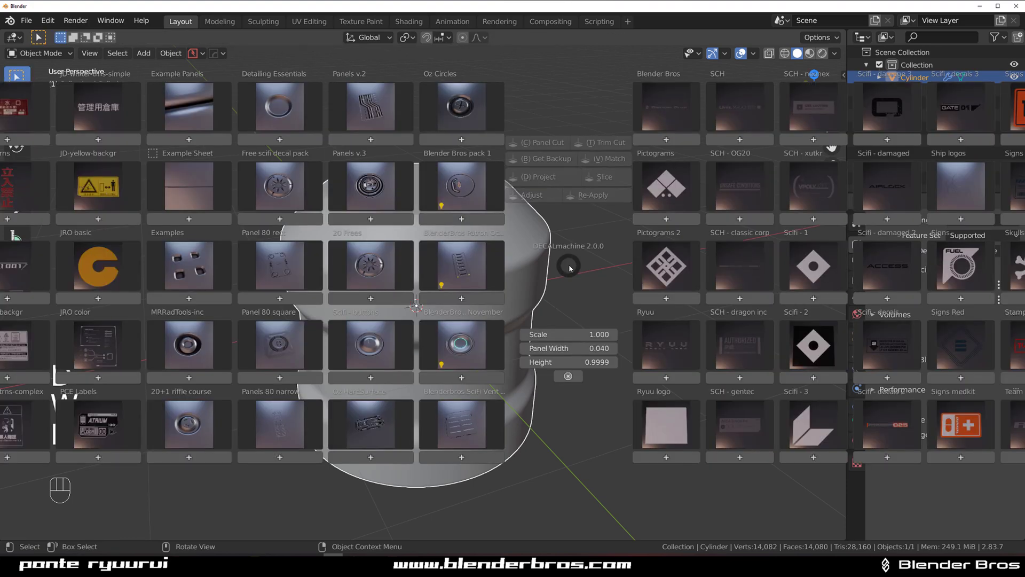
pyautogui.press('d')
pyautogui.press('d')
pyautogui.press('d')
pyautogui.press('Tab')
# Step: Unwrap the faces to an Example Sheet trim and show the cylinder in Material Preview
pyautogui.press('d')
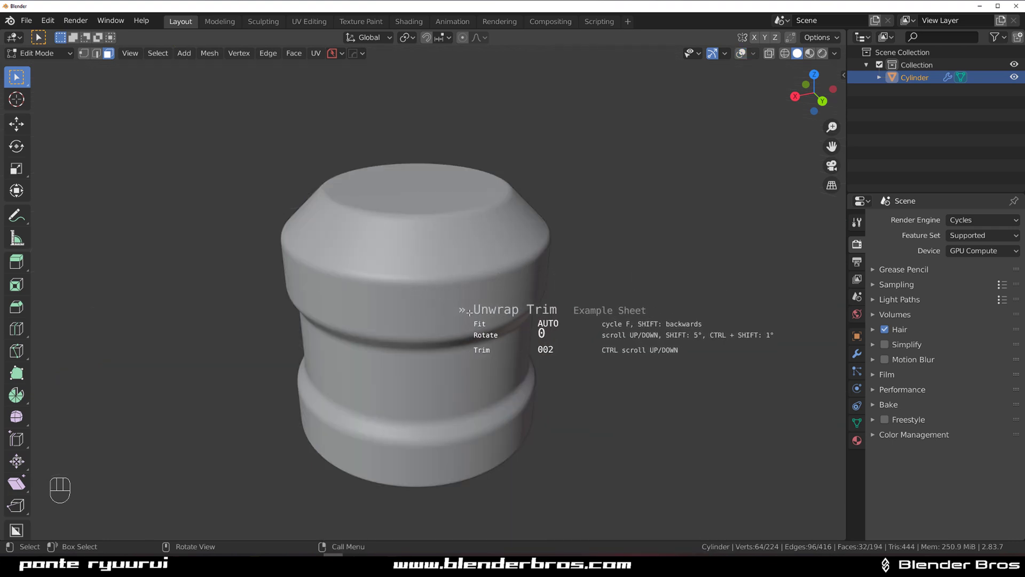
pyautogui.click(814, 53)
pyautogui.press('Tab')
pyautogui.moveTo(459, 257); pyautogui.dragTo(422, 256)
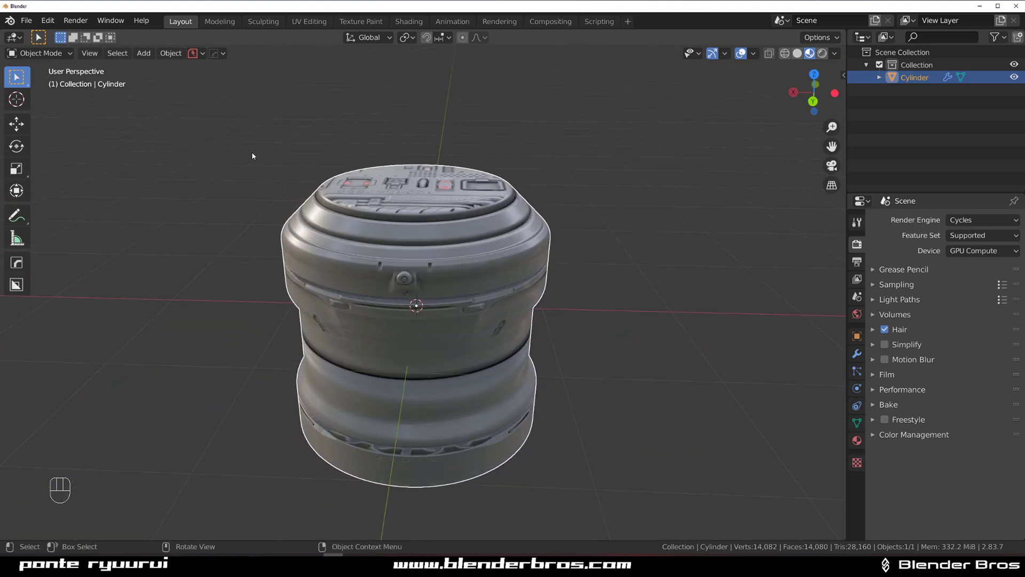
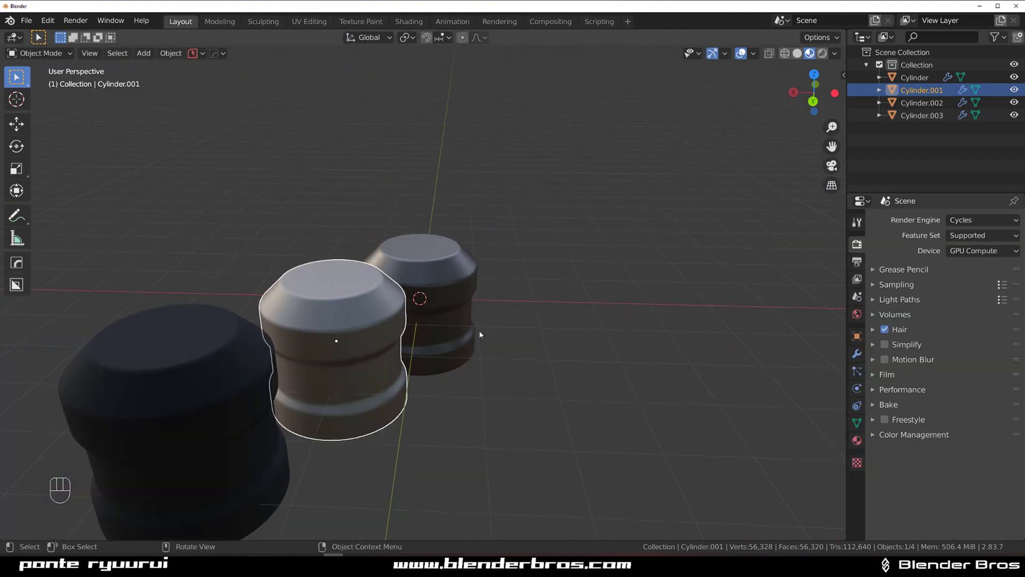
# Step: Select the original cylinder among the row of copies and frame it in view
pyautogui.middleClick(531, 222)
pyautogui.middleClick(495, 226)
pyautogui.middleClick(467, 254)
pyautogui.moveTo(542, 278); pyautogui.dragTo(632, 275)
pyautogui.middleClick(565, 259)
pyautogui.click(510, 250)
pyautogui.moveTo(474, 239); pyautogui.dragTo(432, 239)
pyautogui.middleClick(467, 274)
pyautogui.middleClick(411, 363)
# Step: Unwrap the top bevel faces to Example Sheet trim 007 and inspect the result
pyautogui.press('Tab')
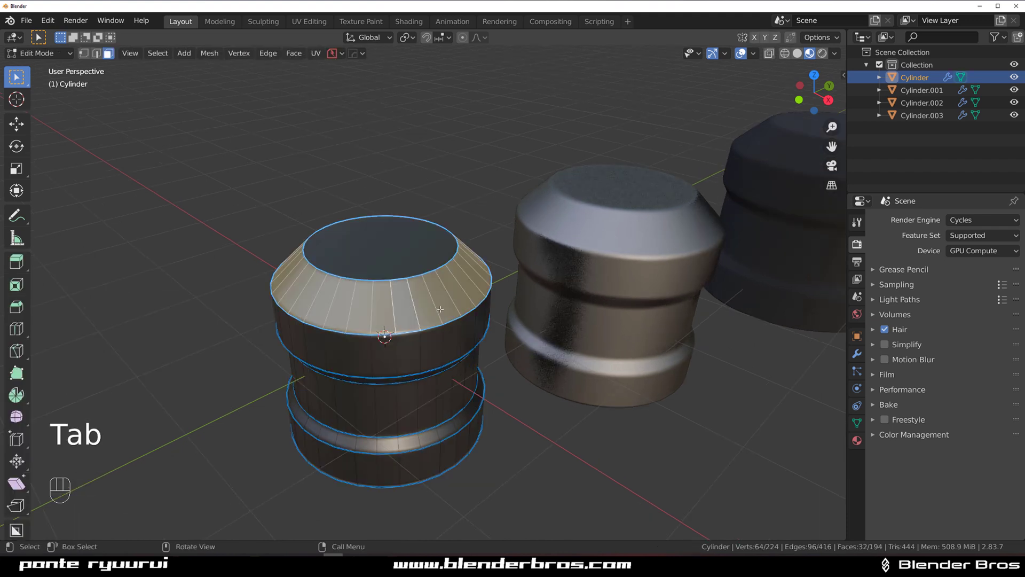
pyautogui.press('d')
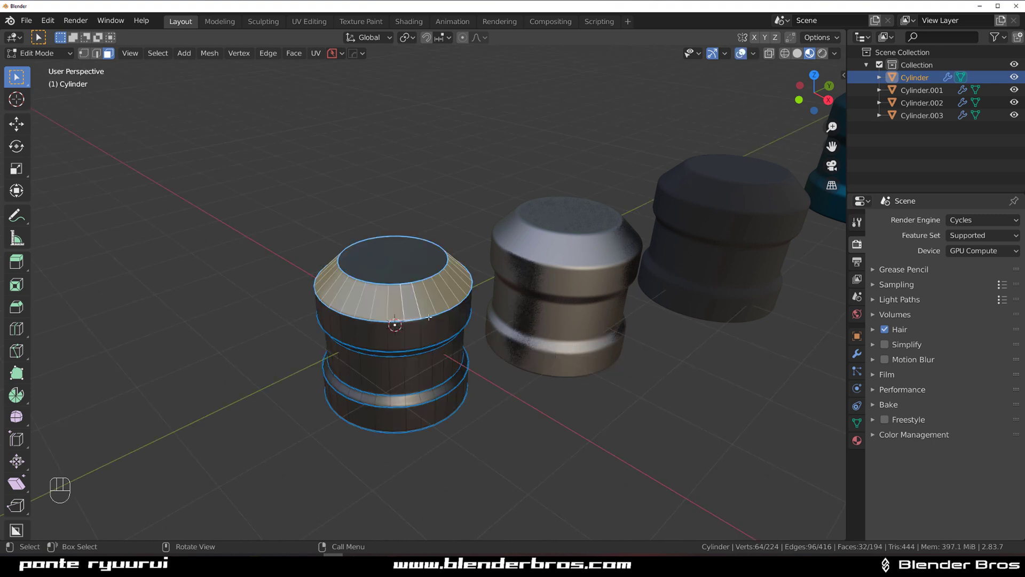
pyautogui.press('d')
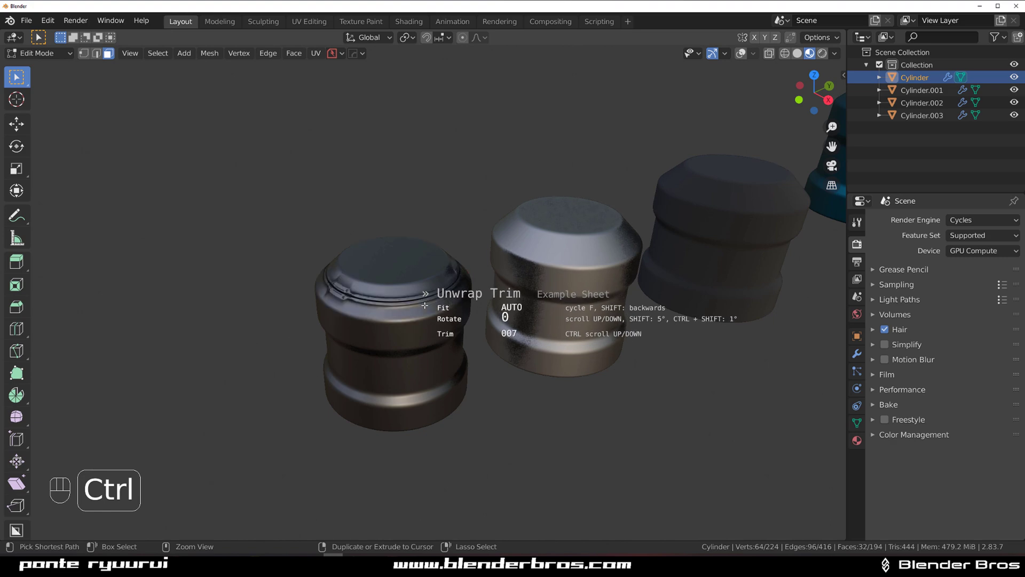
pyautogui.press('Tab')
pyautogui.moveTo(393, 290); pyautogui.dragTo(676, 282)
pyautogui.moveTo(561, 265); pyautogui.dragTo(712, 250)
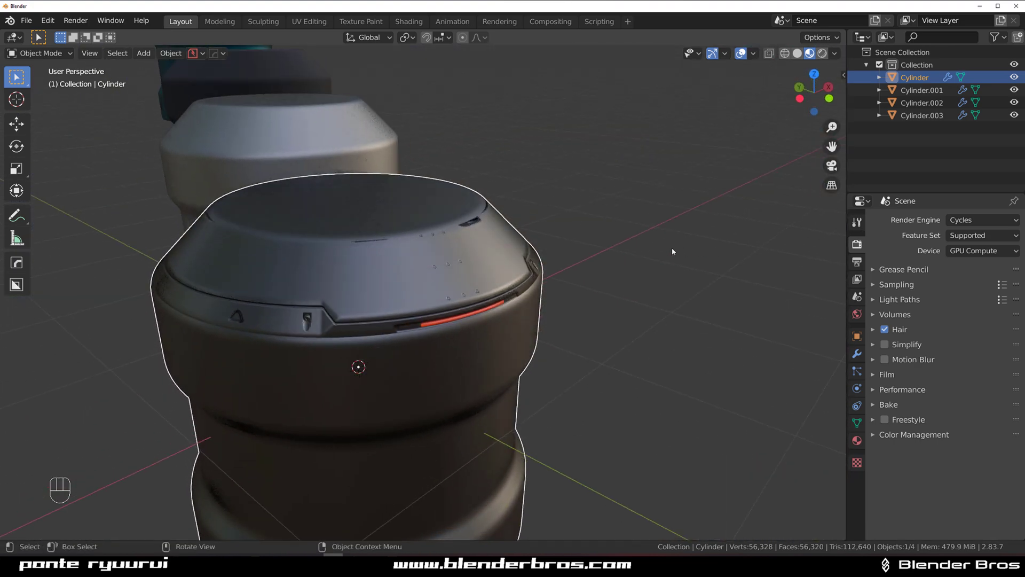
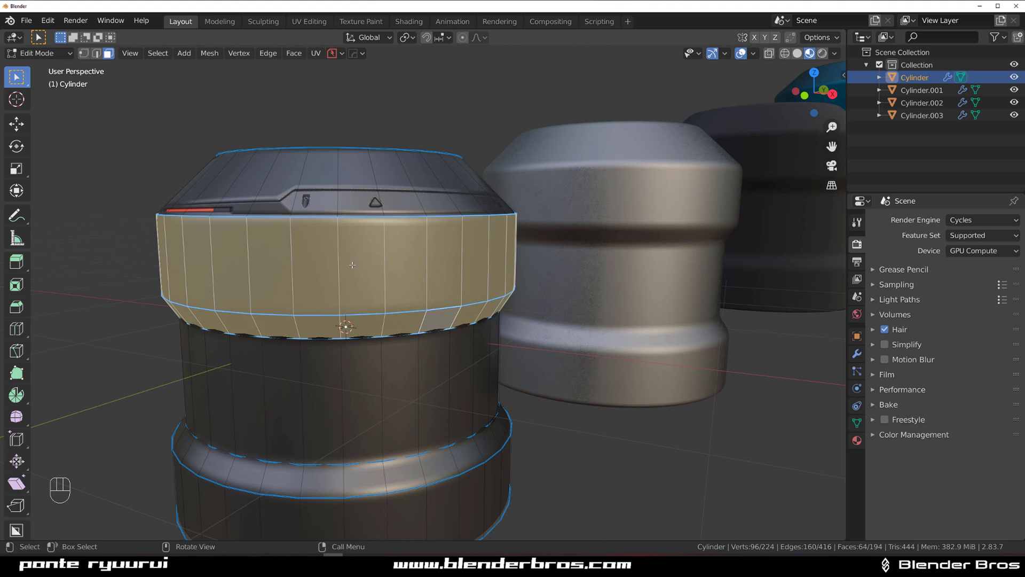
# Step: Bring up the Example Sheet trim palette for the selected side band
pyautogui.press('d')
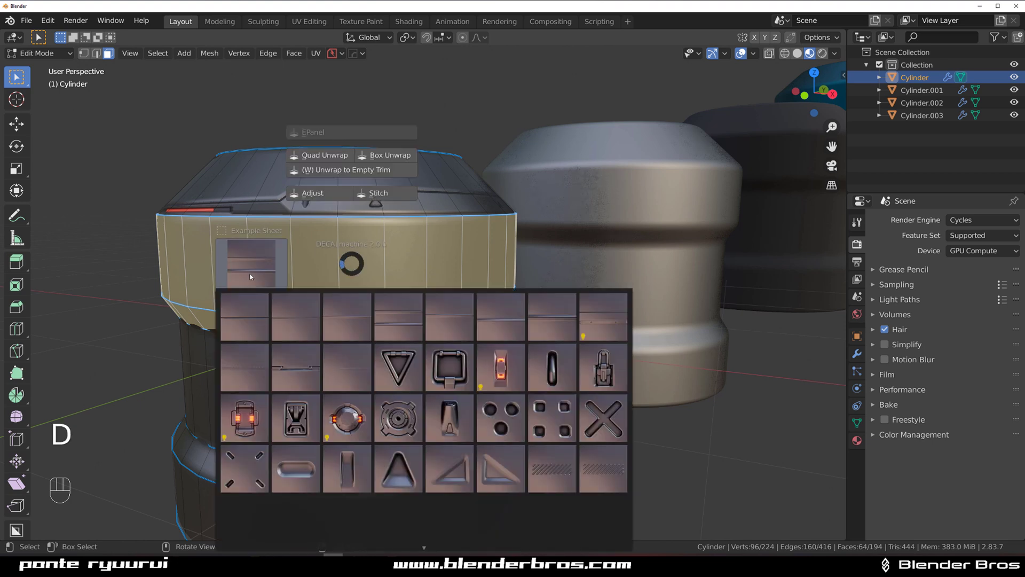
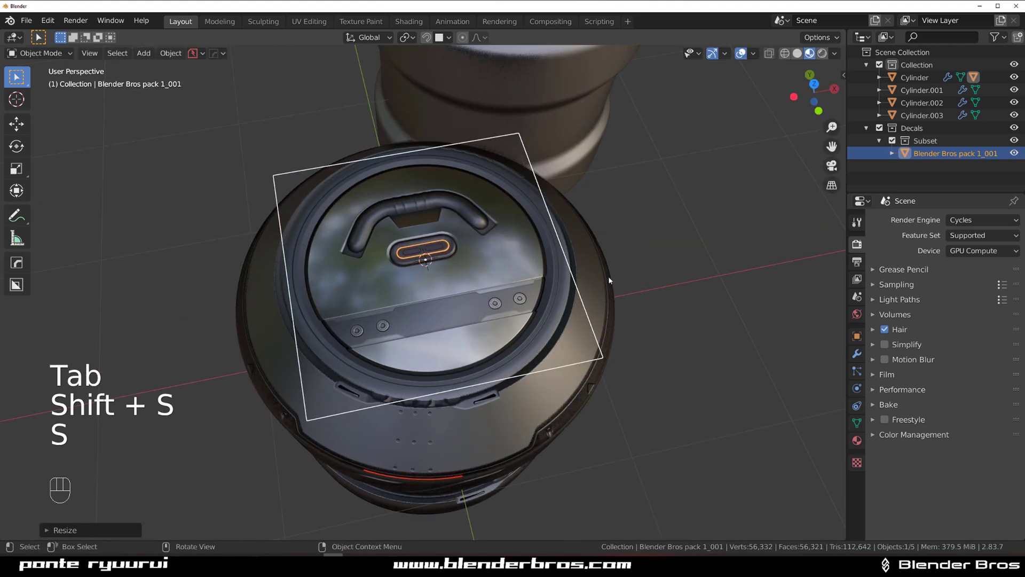
# Step: Project the handle decal onto the cylinder top and inspect it from several angles
pyautogui.press('s')
pyautogui.press('d')
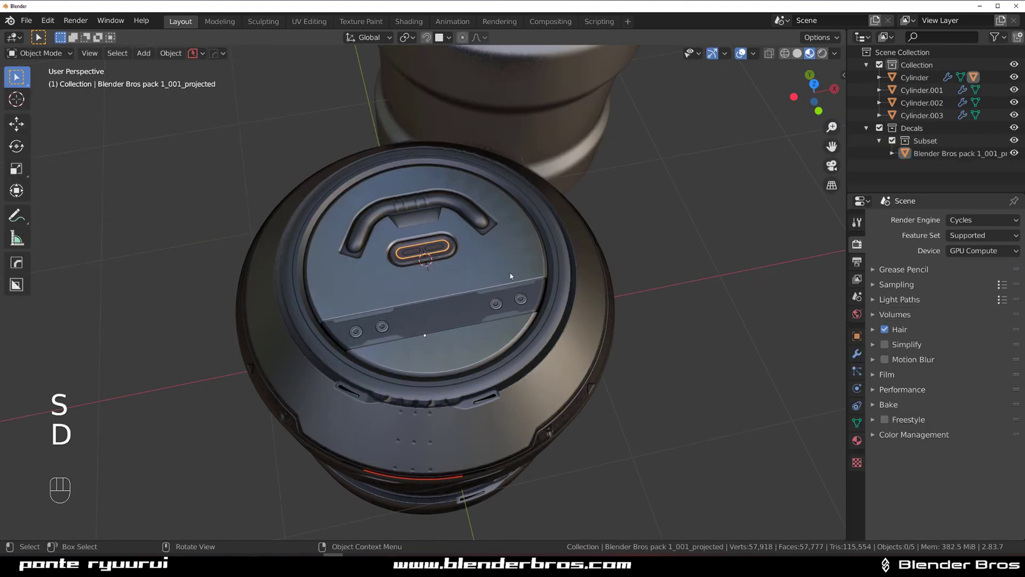
pyautogui.moveTo(552, 249); pyautogui.dragTo(640, 235)
pyautogui.moveTo(548, 296); pyautogui.dragTo(508, 221)
pyautogui.moveTo(543, 215); pyautogui.dragTo(441, 196)
pyautogui.middleClick(536, 228)
pyautogui.moveTo(427, 286); pyautogui.dragTo(388, 285)
pyautogui.moveTo(547, 328); pyautogui.dragTo(333, 314)
pyautogui.moveTo(335, 299); pyautogui.dragTo(349, 295)
pyautogui.moveTo(375, 283); pyautogui.dragTo(425, 259)
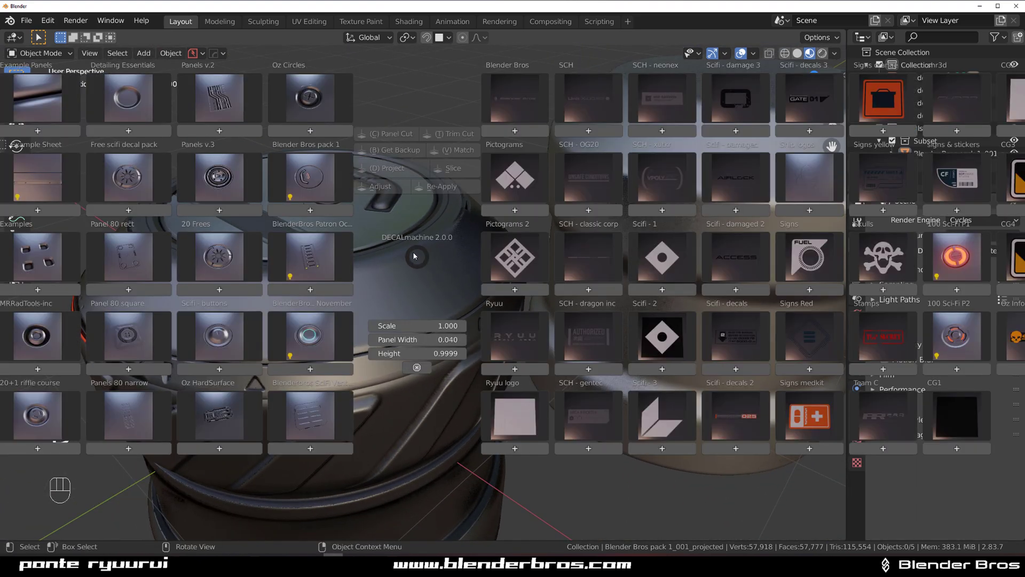
# Step: Insert the RYUU logo decal, scale and move it onto the upper band and project it
pyautogui.press('d')
pyautogui.middleClick(405, 292)
pyautogui.middleClick(462, 294)
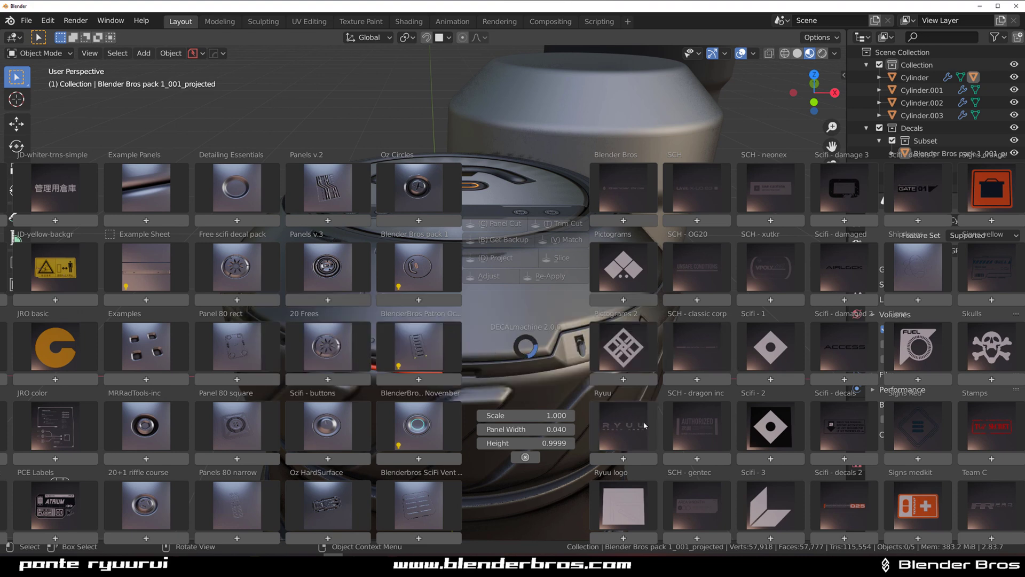
pyautogui.press('s')
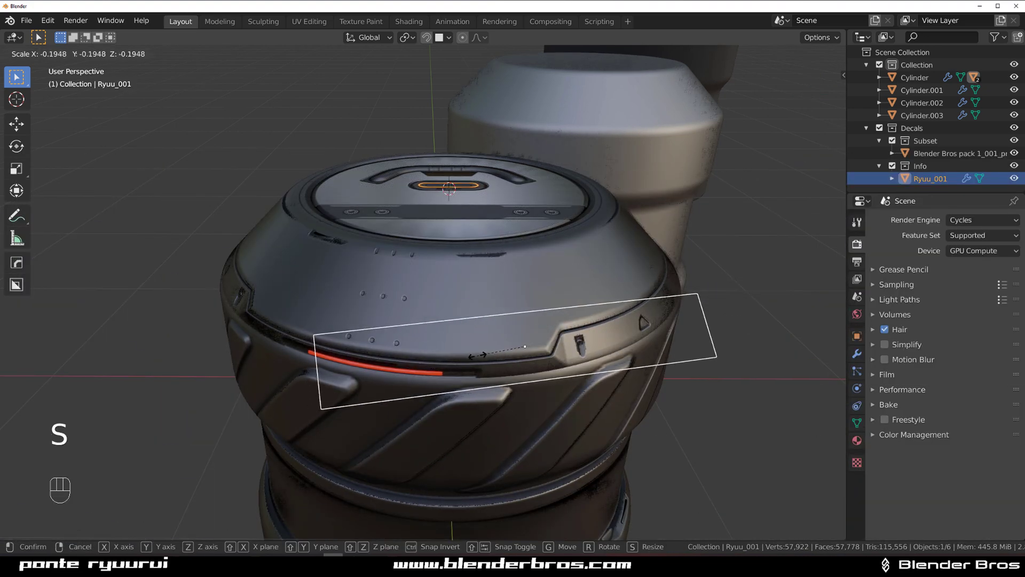
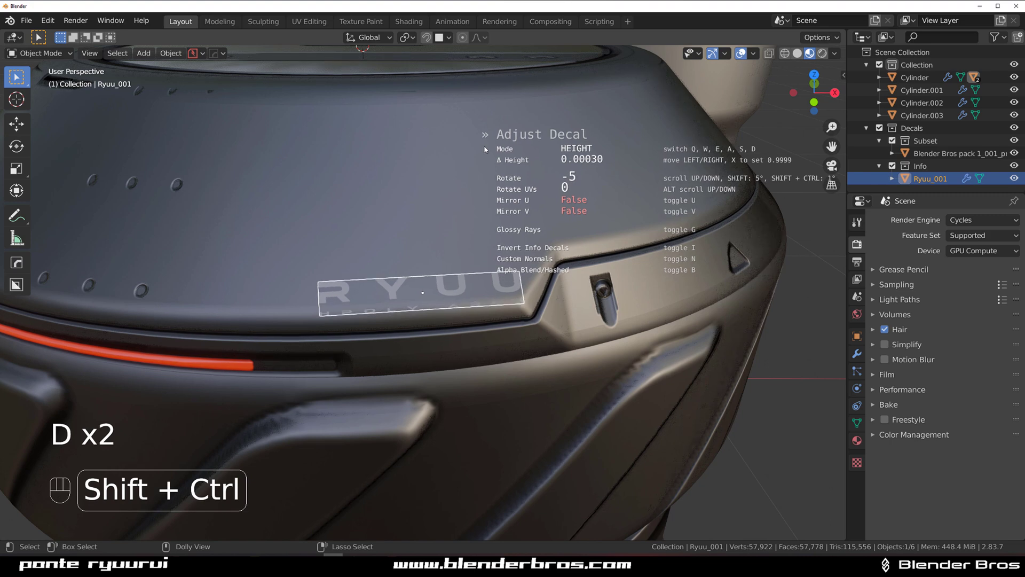
pyautogui.press('g')
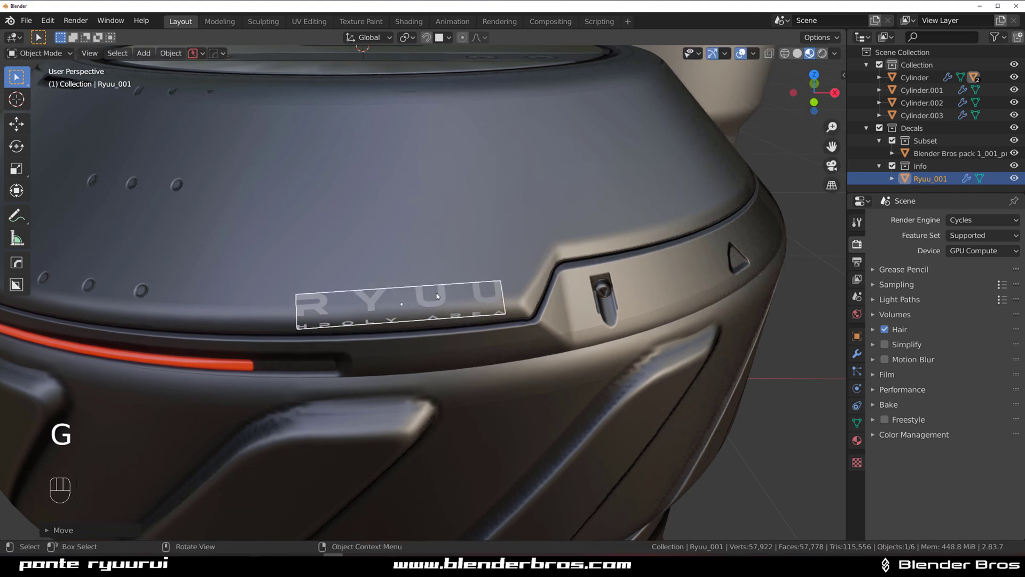
pyautogui.press('alt+d')
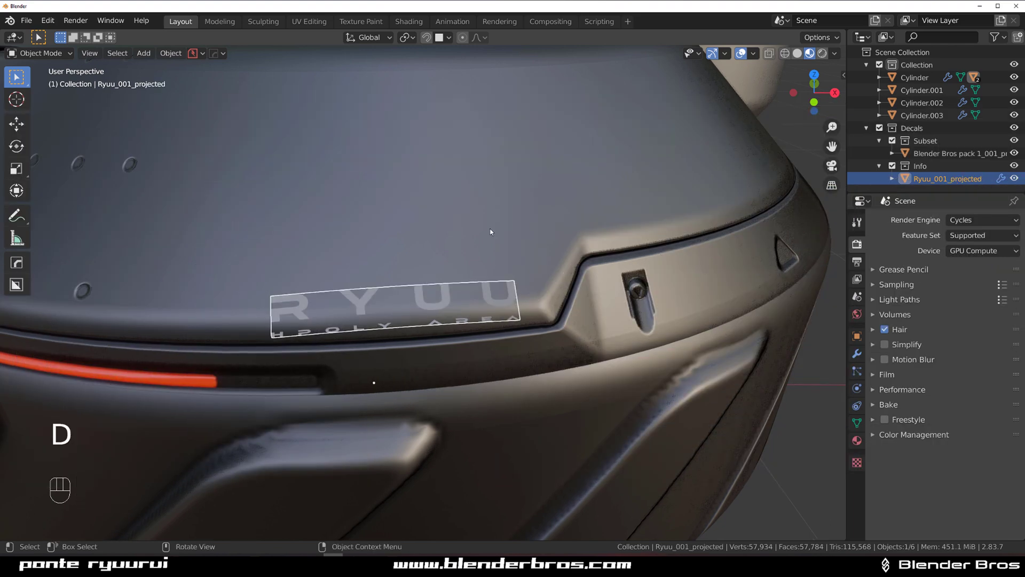
pyautogui.click(776, 293)
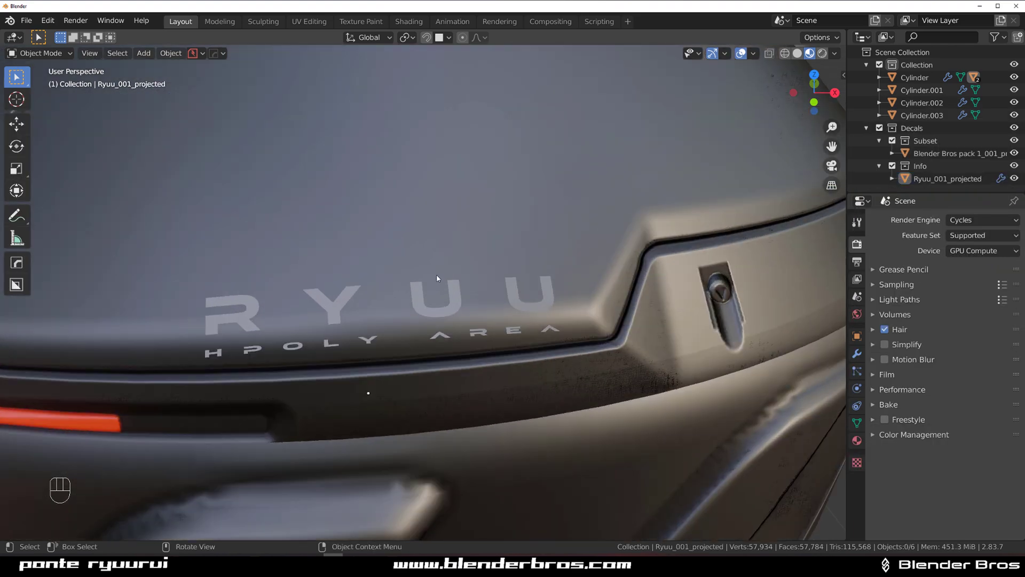
pyautogui.moveTo(495, 249); pyautogui.dragTo(450, 237)
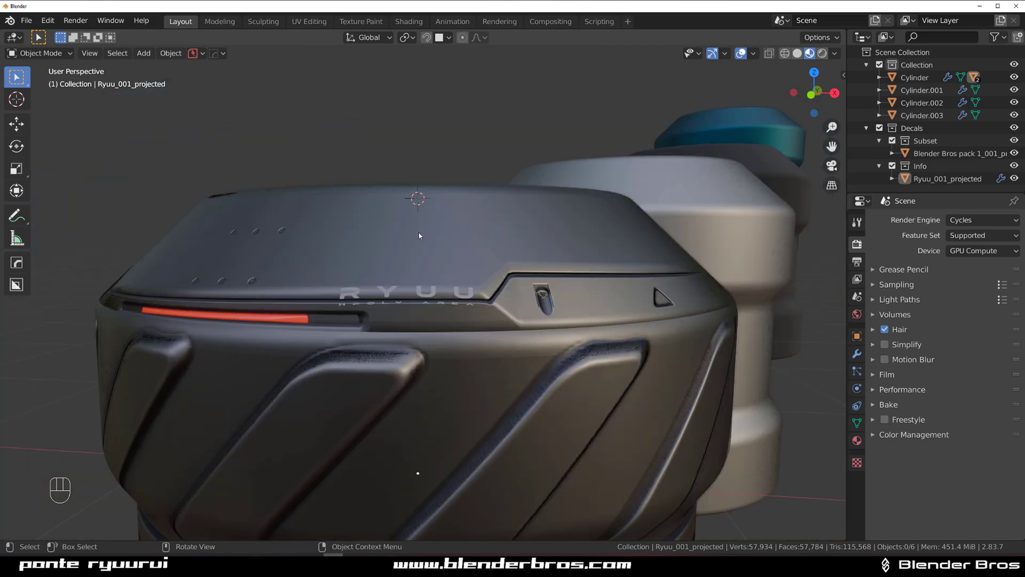
pyautogui.moveTo(428, 280); pyautogui.dragTo(435, 249)
# Step: Undo the projection, reposition the RYUU decal along the band, adjust height and rotation, and re-project it
pyautogui.press('ctrl+z')
pyautogui.press('ctrl+z')
pyautogui.press('ctrl+z')
pyautogui.press('g')
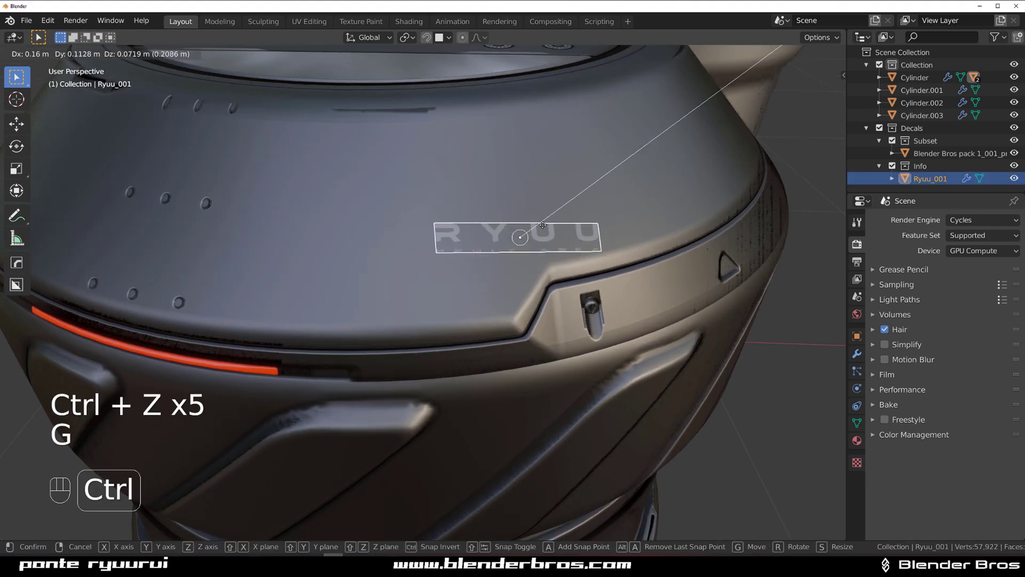
pyautogui.middleClick(596, 224)
pyautogui.middleClick(452, 321)
pyautogui.middleClick(431, 378)
pyautogui.press('ctrl+shift+d')
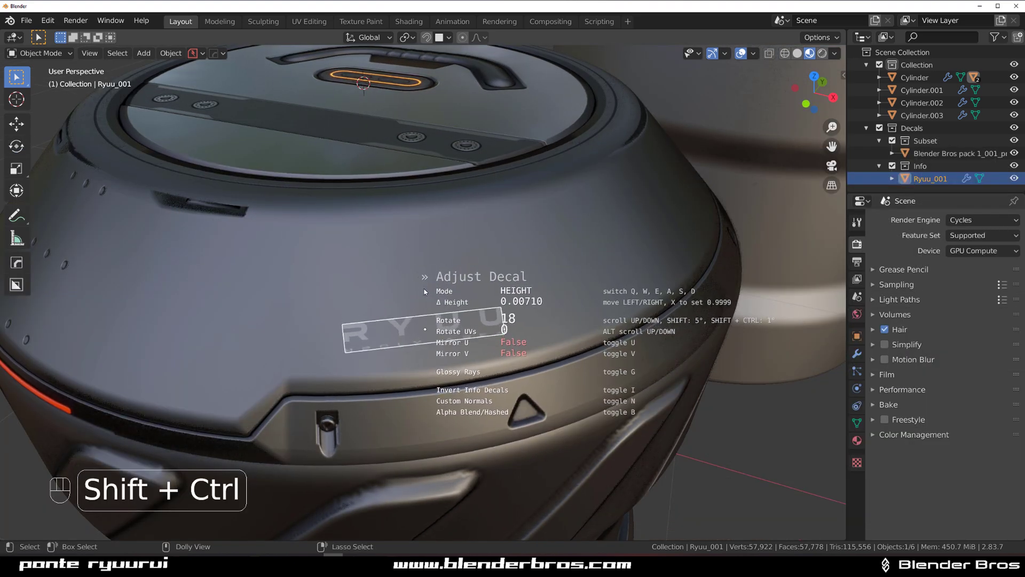
pyautogui.press('alt+d')
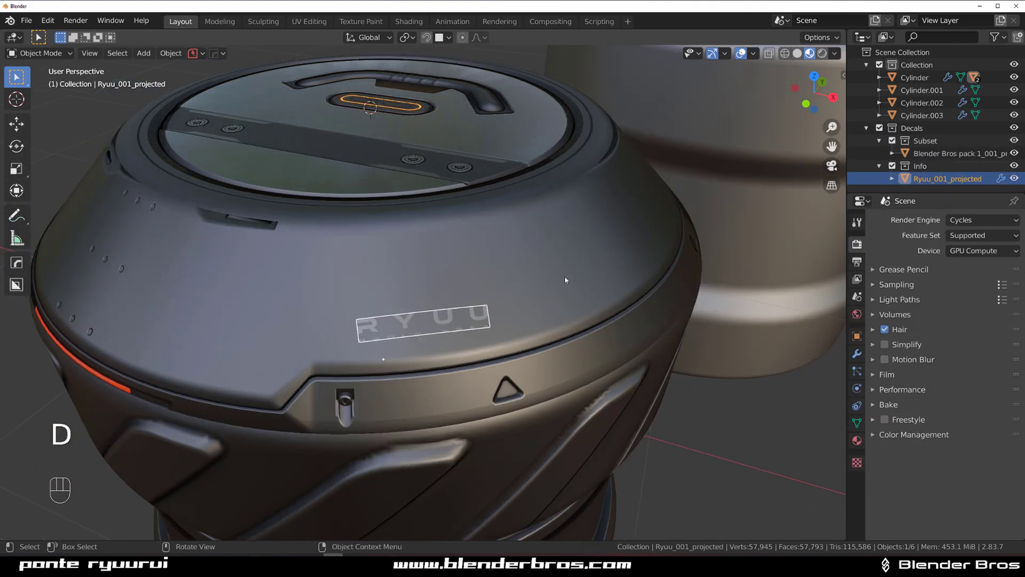
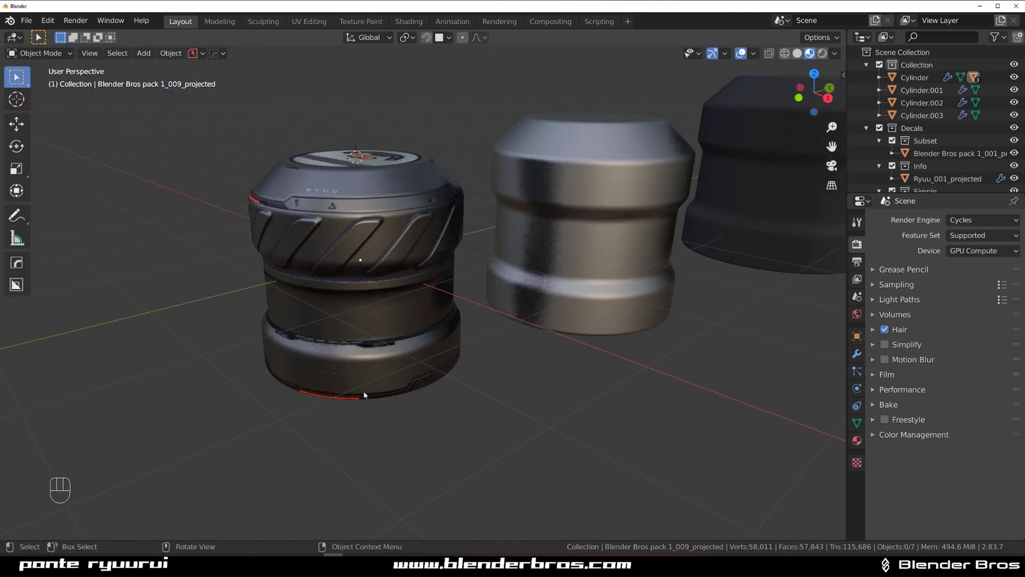
# Step: Enter Edit Mode on the main cylinder's band faces with Material Properties showing
pyautogui.middleClick(465, 315)
pyautogui.middleClick(467, 332)
pyautogui.press('Tab')
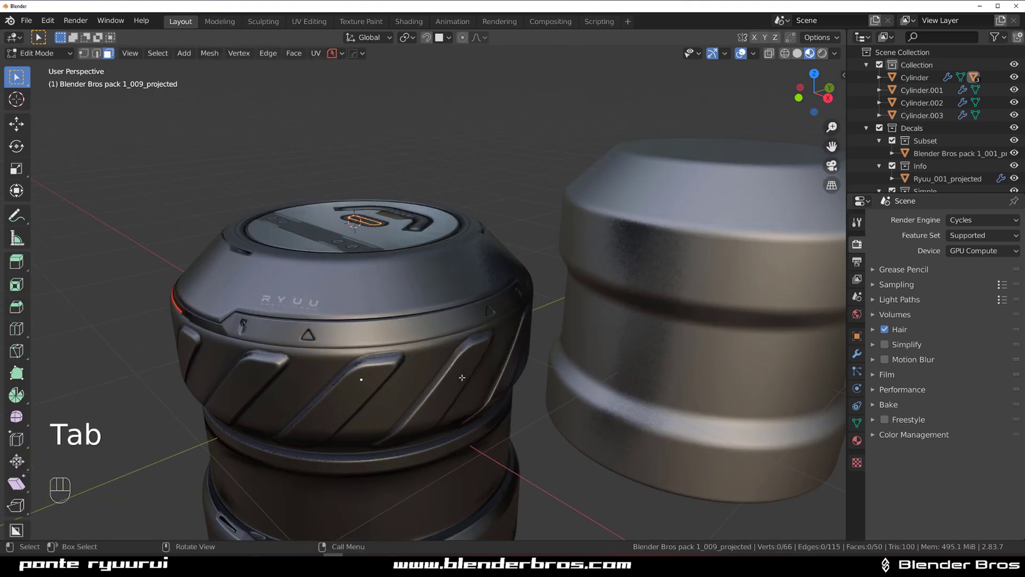
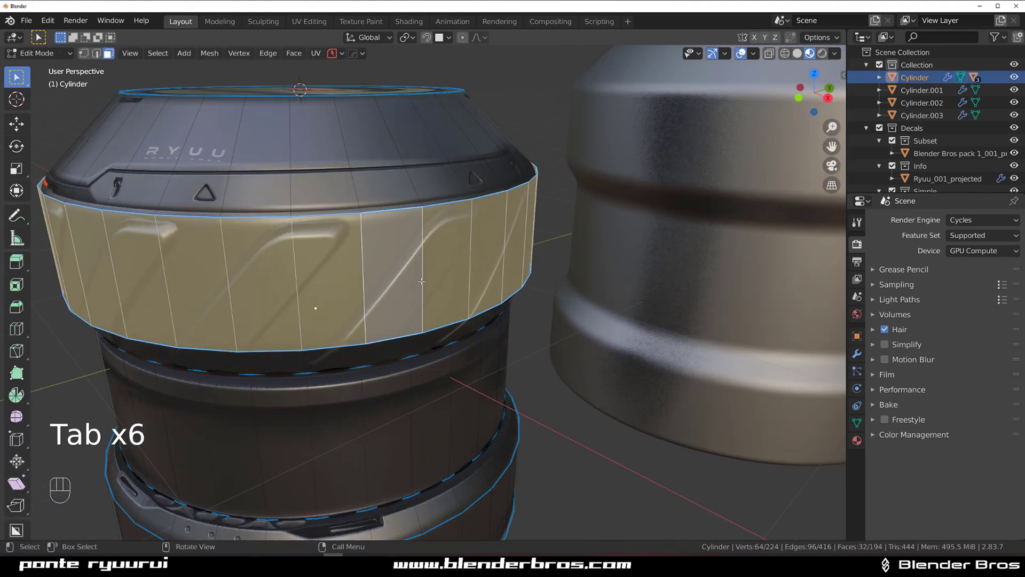
pyautogui.click(862, 445)
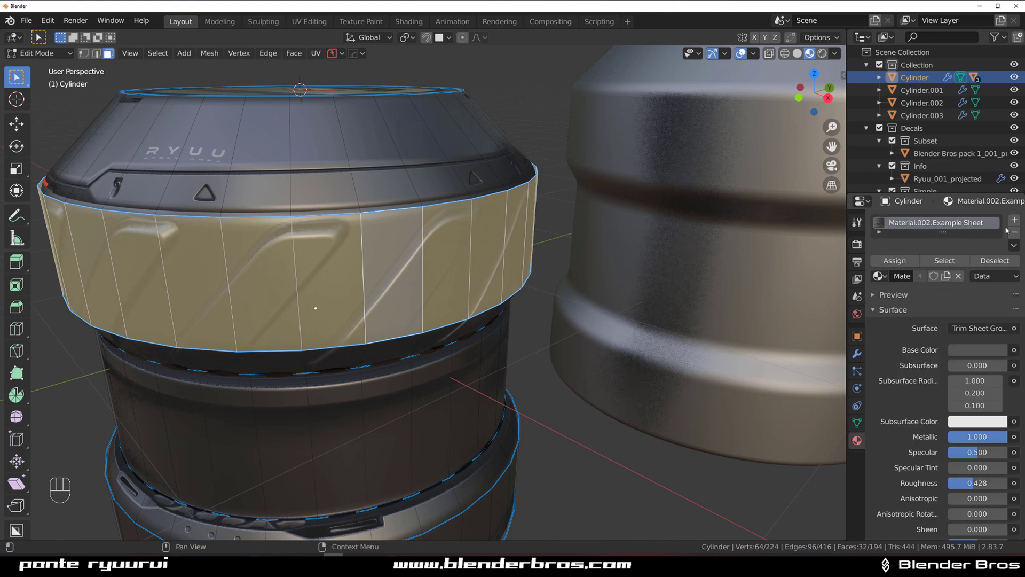
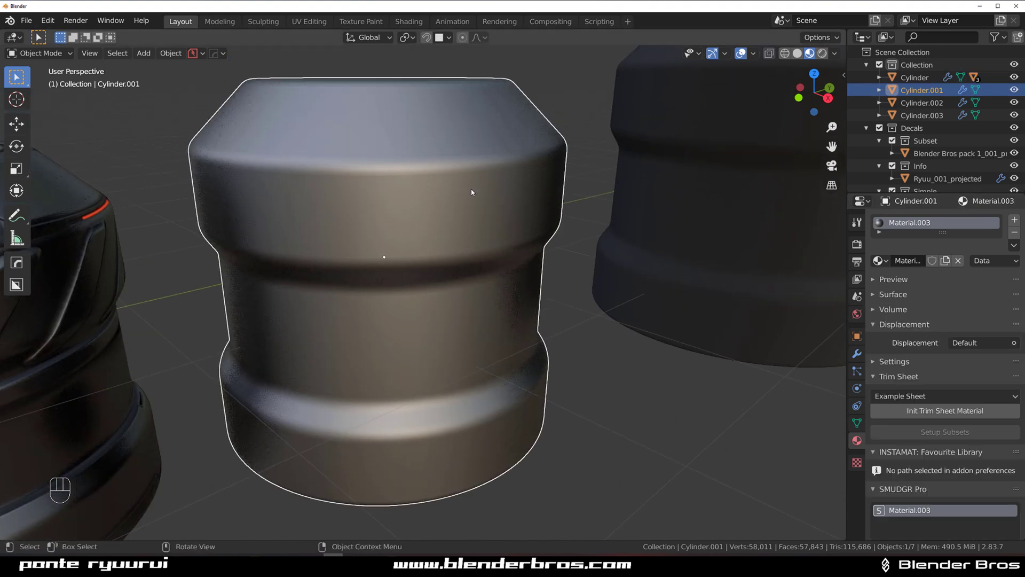
# Step: Initialise Cylinder.001's material as an Example Sheet trim-sheet material
pyautogui.click(470, 182)
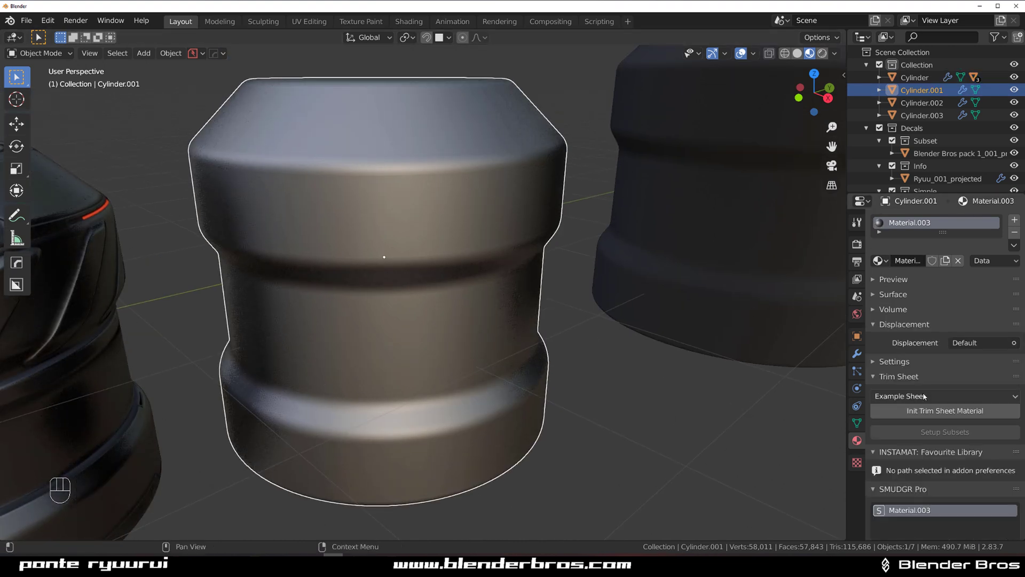
pyautogui.click(939, 417)
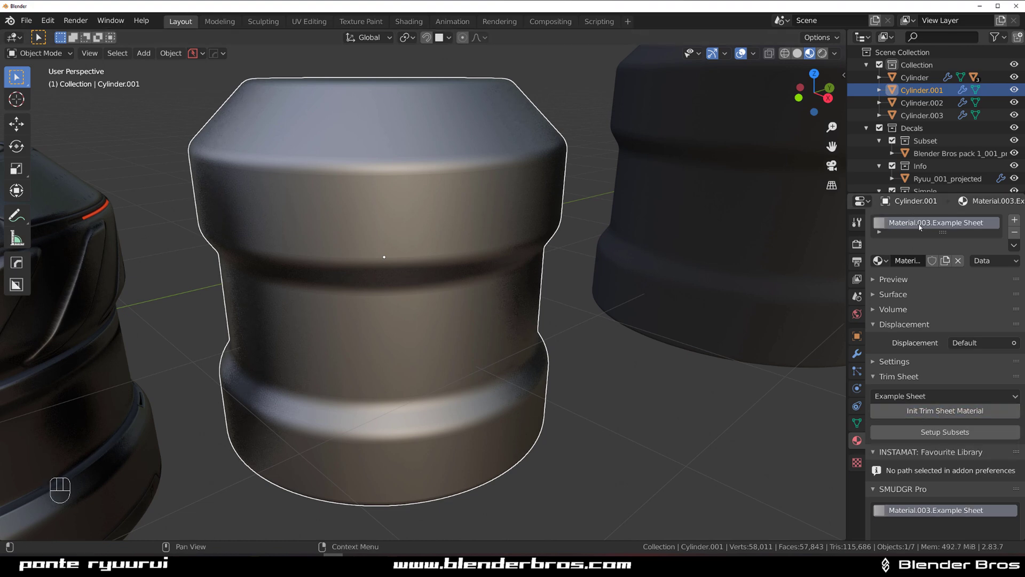
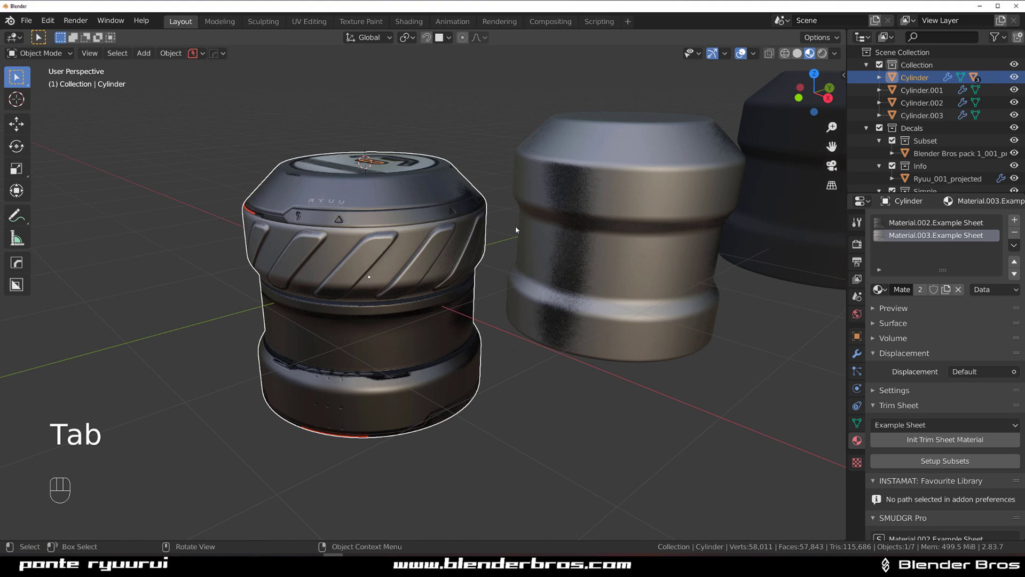
# Step: Add a new material slot for the bottom band faces and return to mesh editing
pyautogui.moveTo(505, 250); pyautogui.dragTo(486, 229)
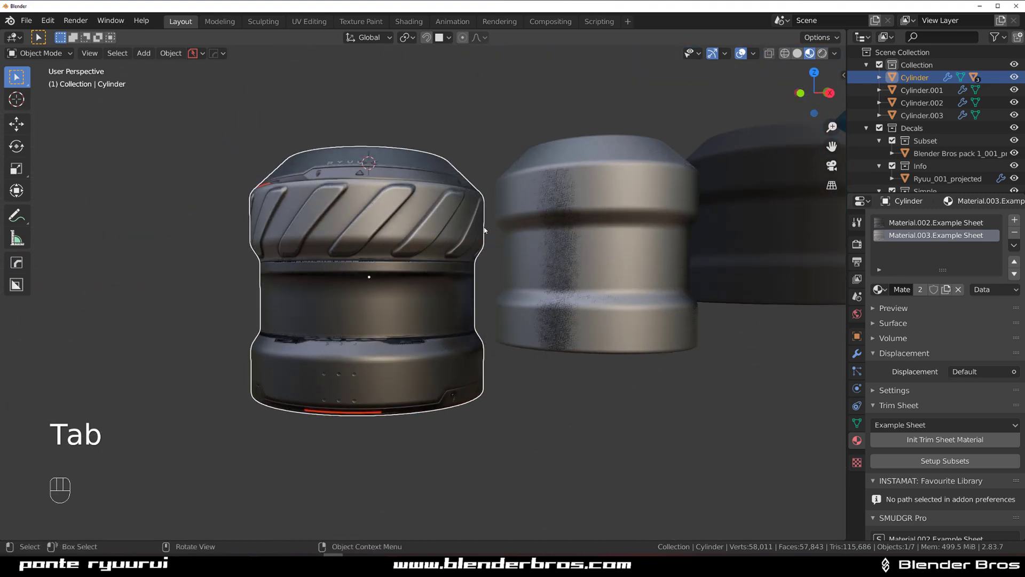
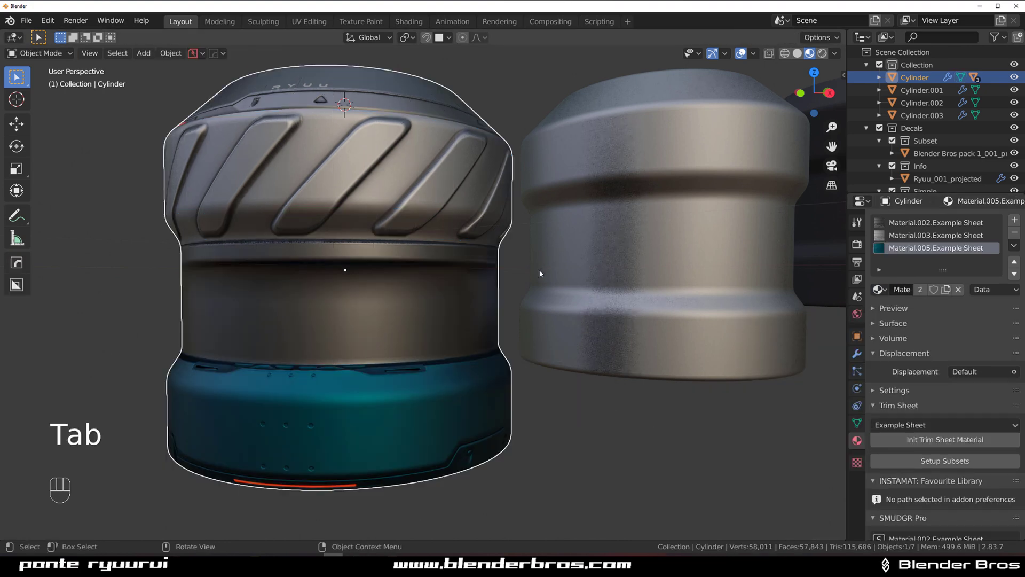
pyautogui.press('ctrl+z')
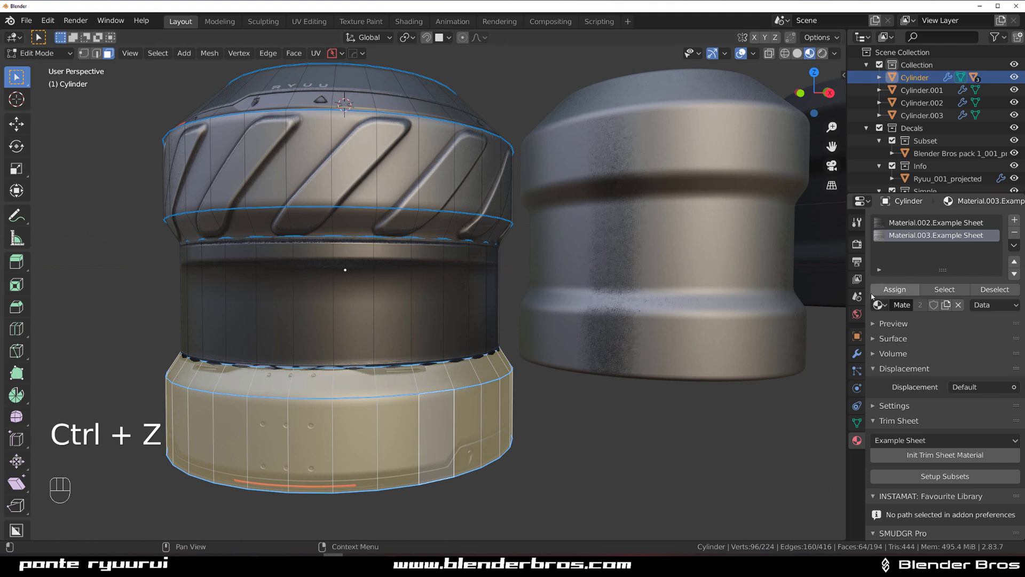
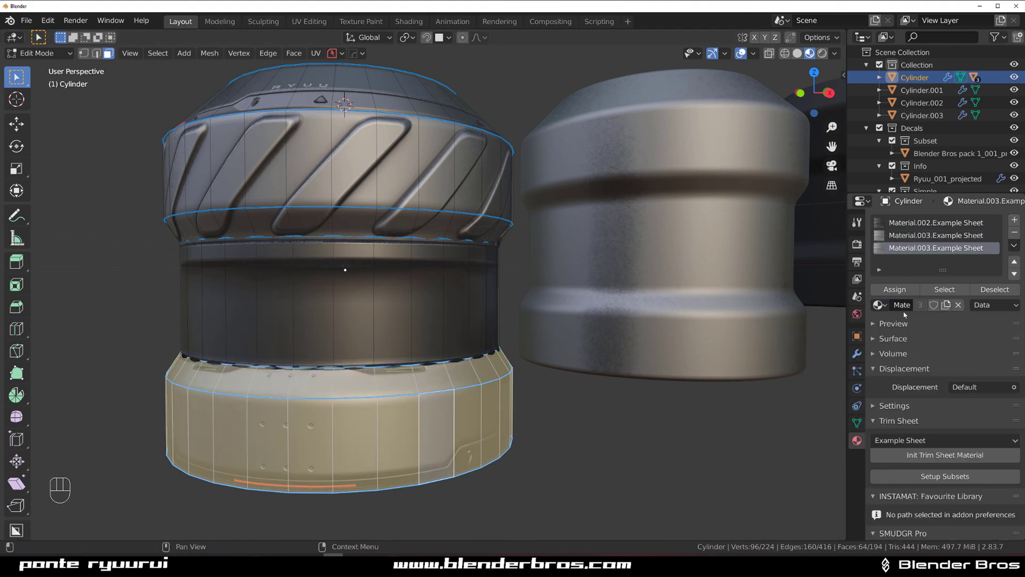
pyautogui.click(892, 296)
pyautogui.press('Tab')
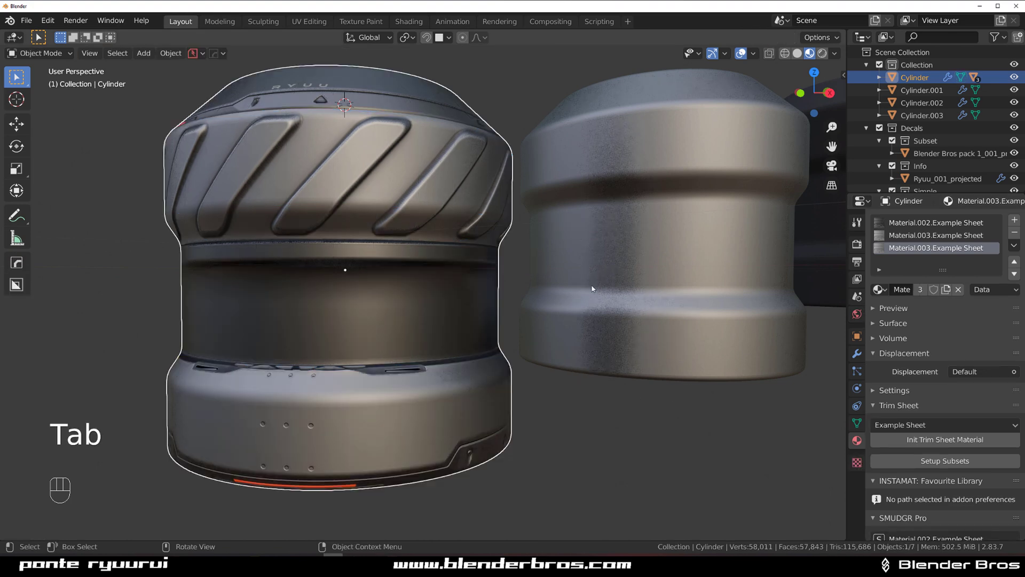
pyautogui.press('Tab')
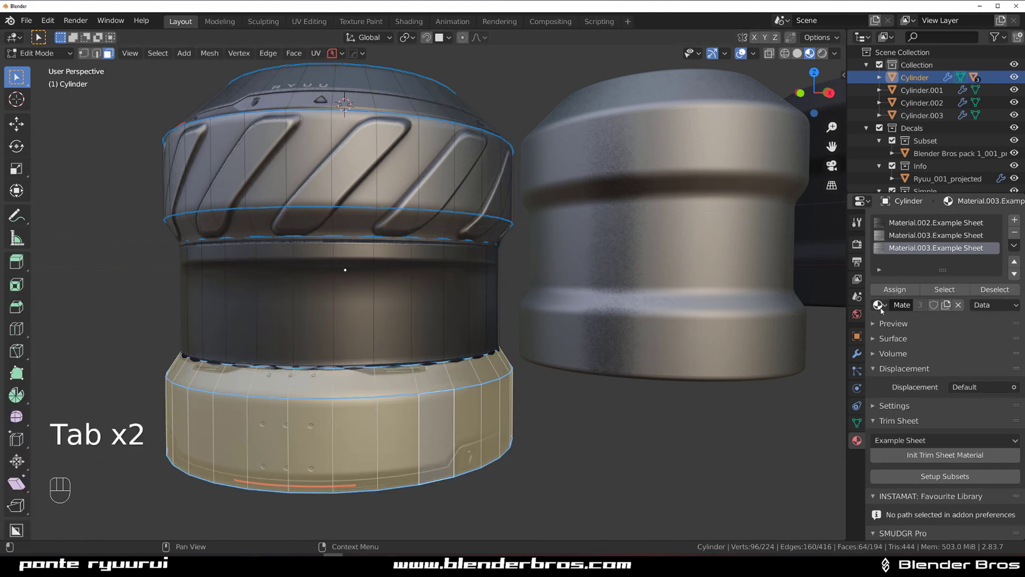
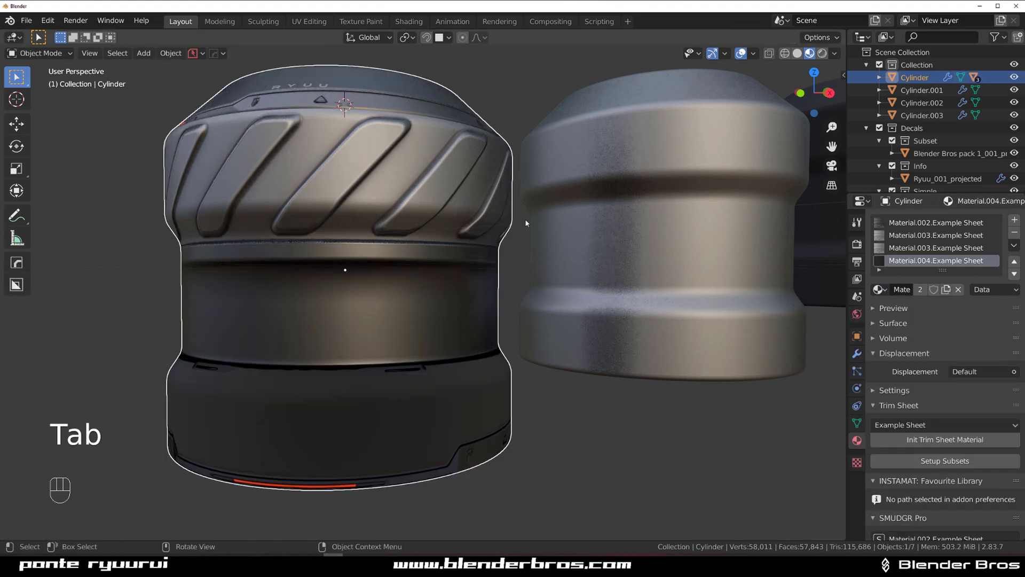
# Step: Orbit all around the cylinder, checking the glowing light side and the top rim
pyautogui.moveTo(441, 269); pyautogui.dragTo(448, 258)
pyautogui.middleClick(424, 219)
pyautogui.moveTo(495, 188); pyautogui.dragTo(537, 199)
pyautogui.middleClick(492, 215)
pyautogui.moveTo(459, 208); pyautogui.dragTo(537, 207)
pyautogui.moveTo(501, 268); pyautogui.dragTo(501, 188)
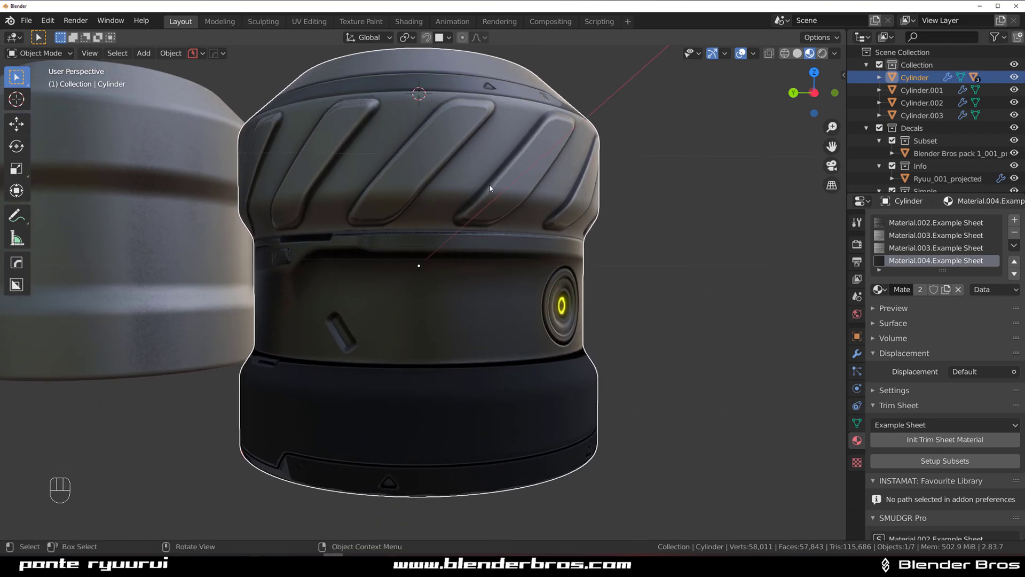
pyautogui.moveTo(532, 192); pyautogui.dragTo(314, 205)
pyautogui.middleClick(475, 188)
pyautogui.middleClick(451, 200)
pyautogui.moveTo(424, 230); pyautogui.dragTo(435, 127)
pyautogui.middleClick(429, 243)
pyautogui.middleClick(418, 278)
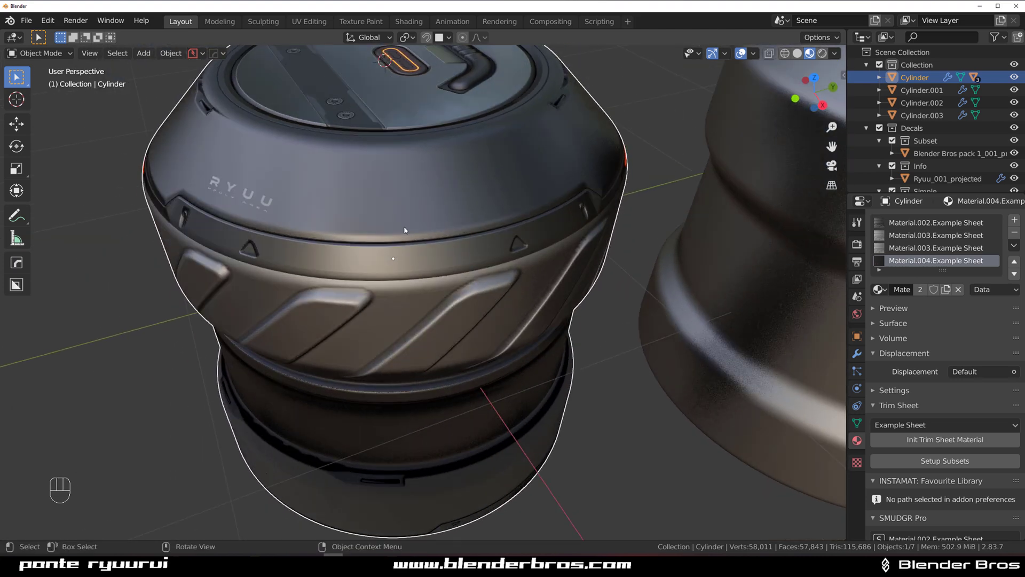
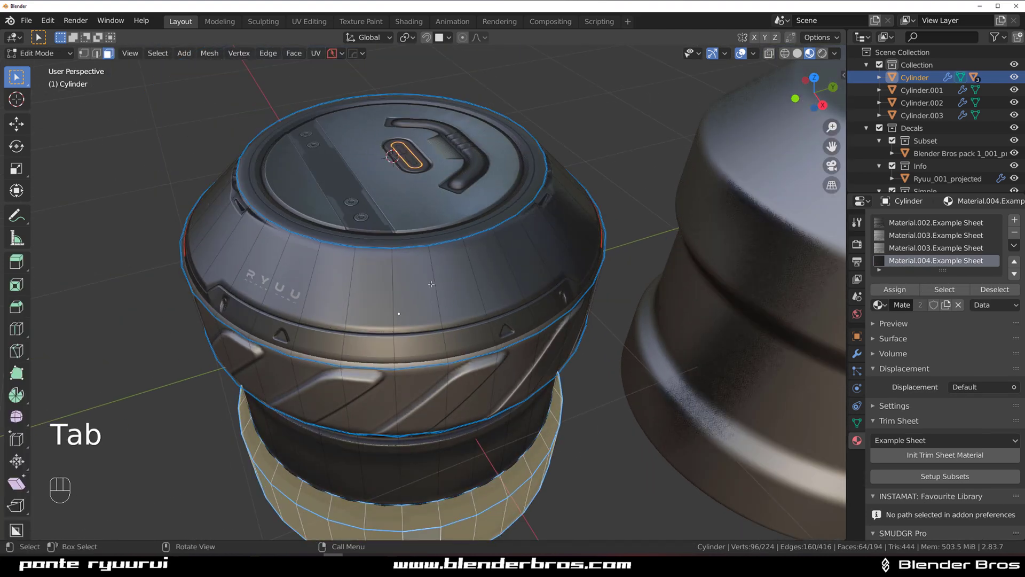
# Step: Cut two edge loops just below the top rim to mark off a narrow face band
pyautogui.press('ctrl+r')
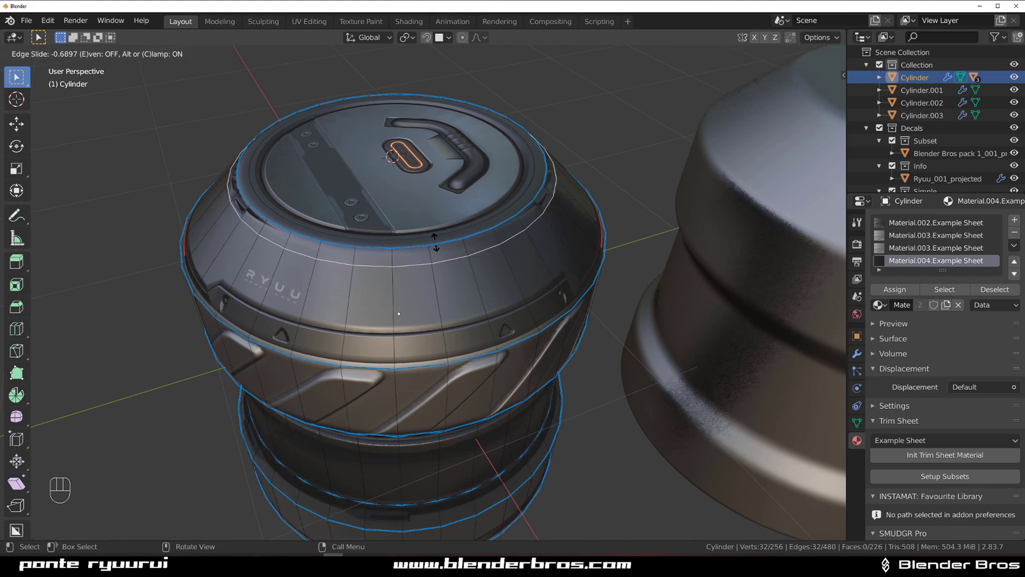
pyautogui.press('ctrl+r')
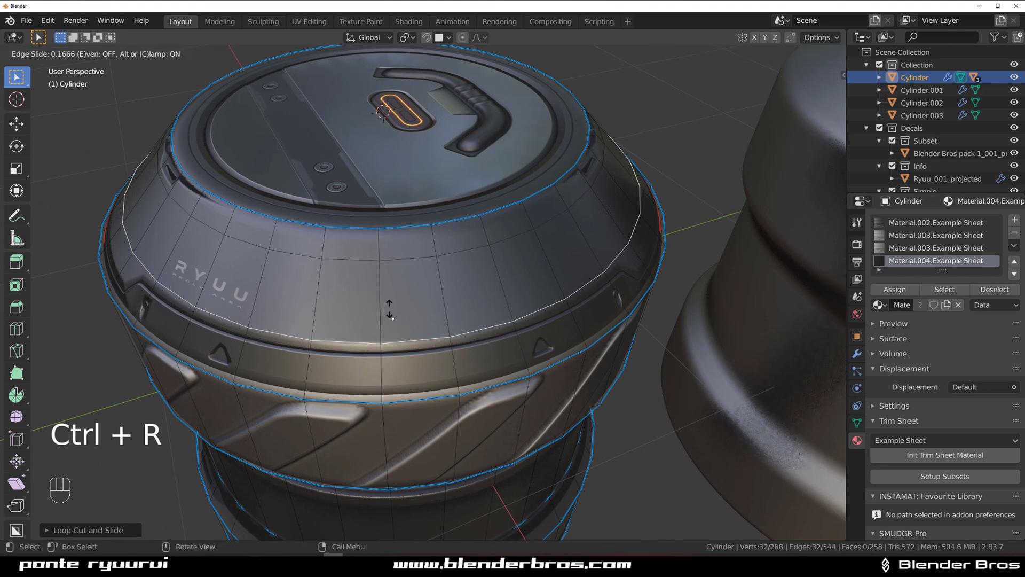
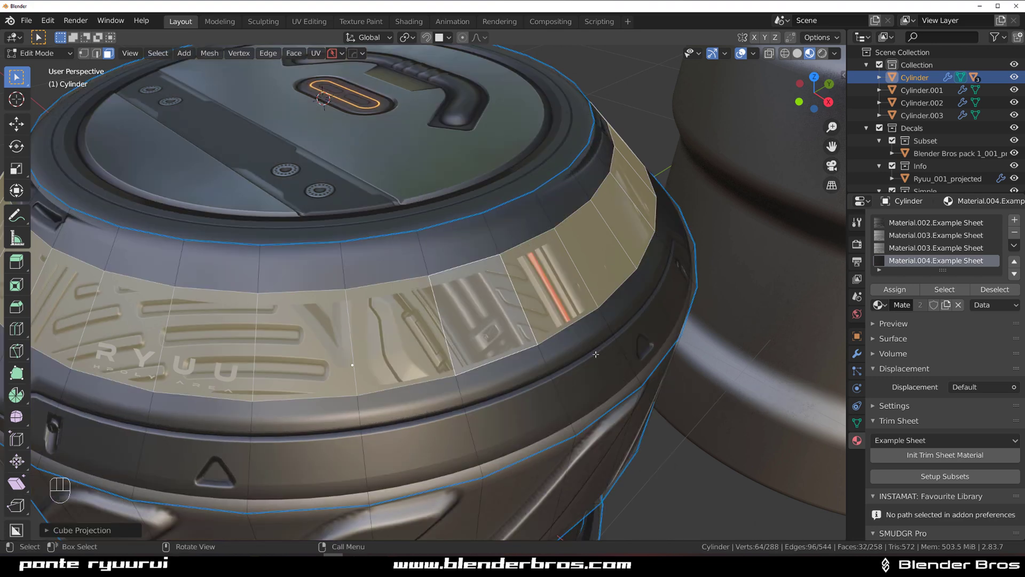
# Step: Unwrap the band to an empty trim via the DECALmachine pie and fit the strip along it
pyautogui.press('d')
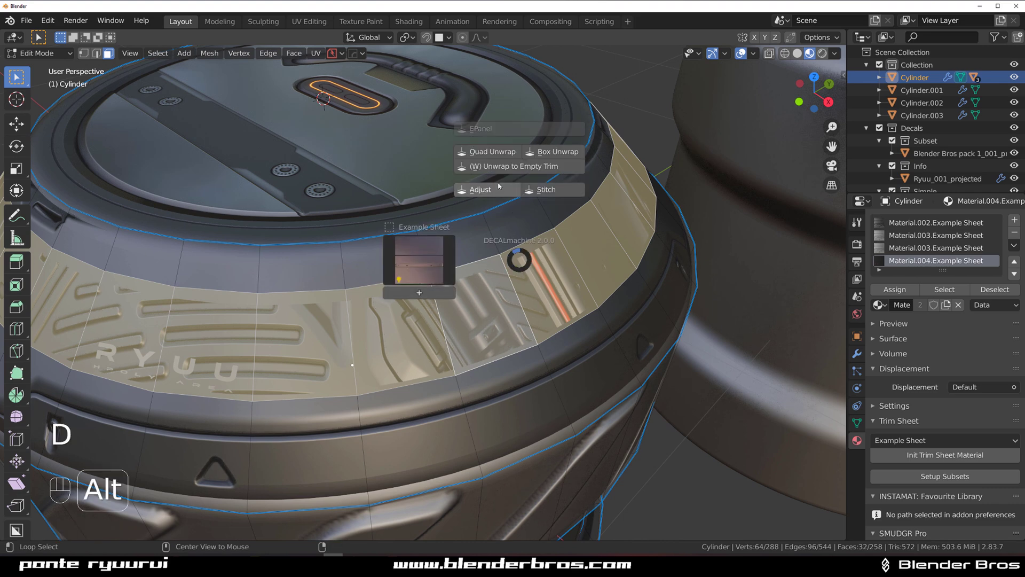
pyautogui.press('Tab')
pyautogui.moveTo(465, 194); pyautogui.dragTo(452, 175)
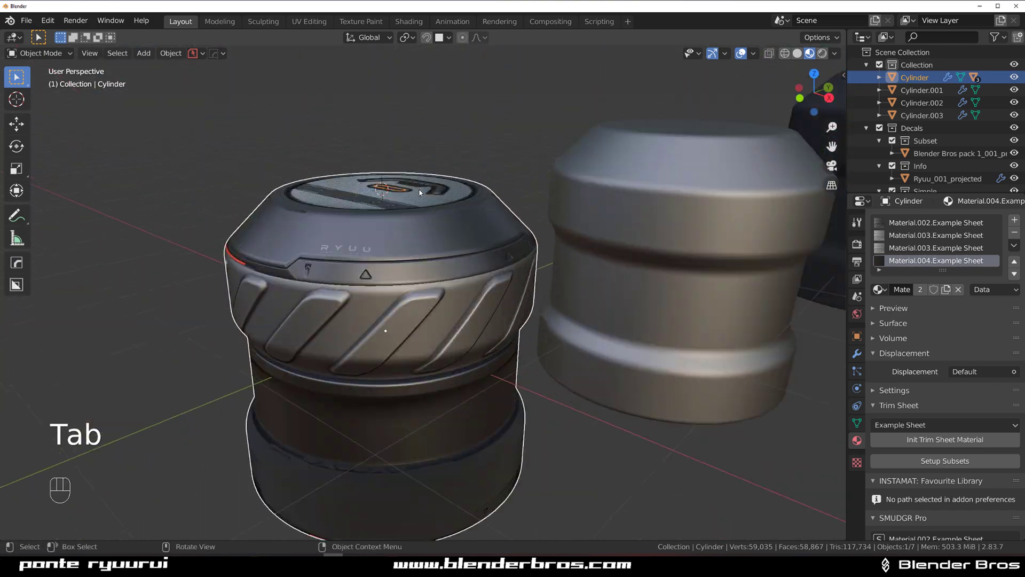
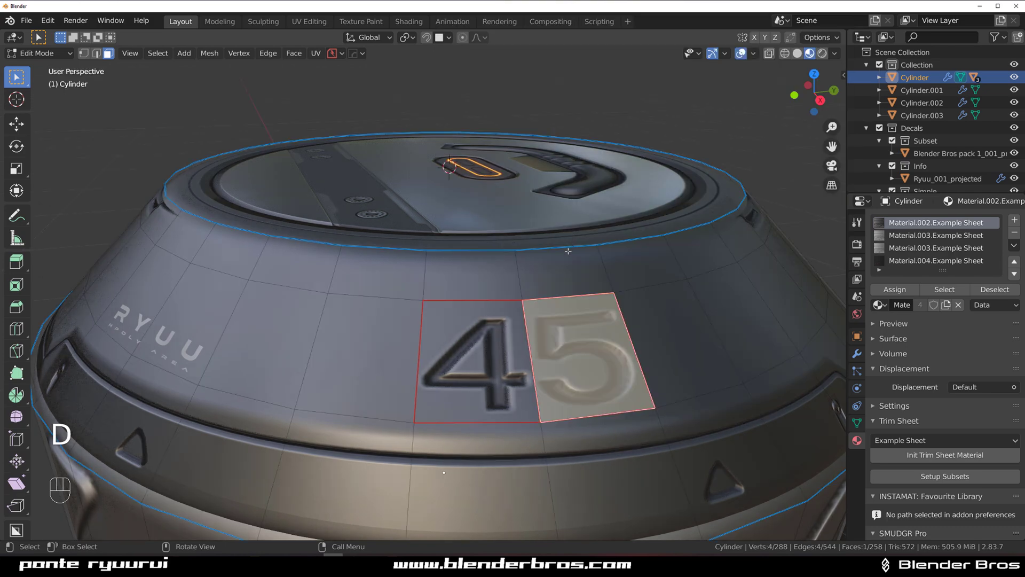
# Step: Finish editing the rim faces and return to Object Mode
pyautogui.press('Tab')
pyautogui.press('ctrl+z')
# Step: Orbit around the cylinder to view the cap trim and far side
pyautogui.moveTo(487, 274); pyautogui.dragTo(447, 302)
pyautogui.middleClick(464, 270)
pyautogui.middleClick(437, 257)
pyautogui.moveTo(426, 233); pyautogui.dragTo(501, 221)
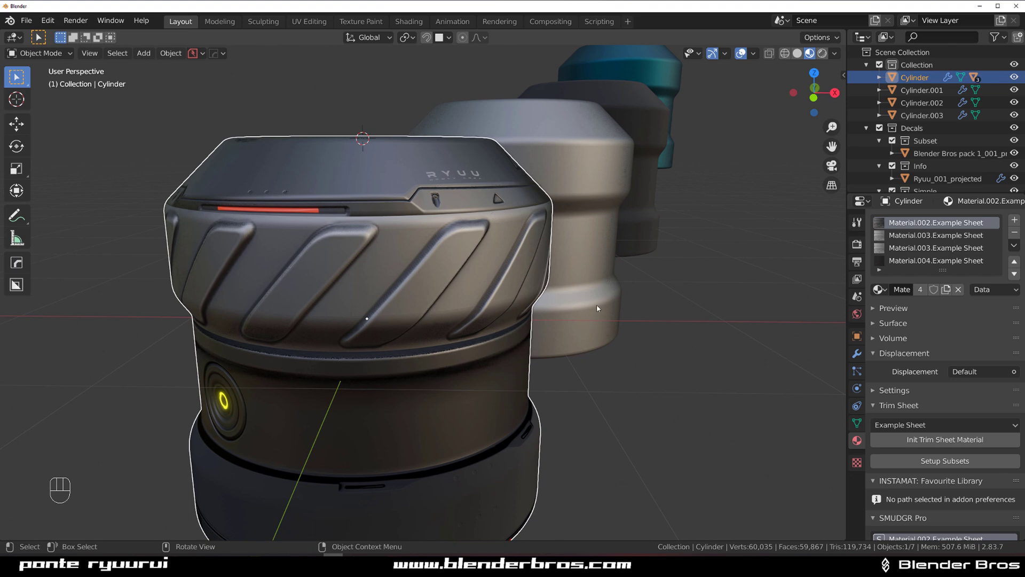
pyautogui.moveTo(440, 272); pyautogui.dragTo(350, 278)
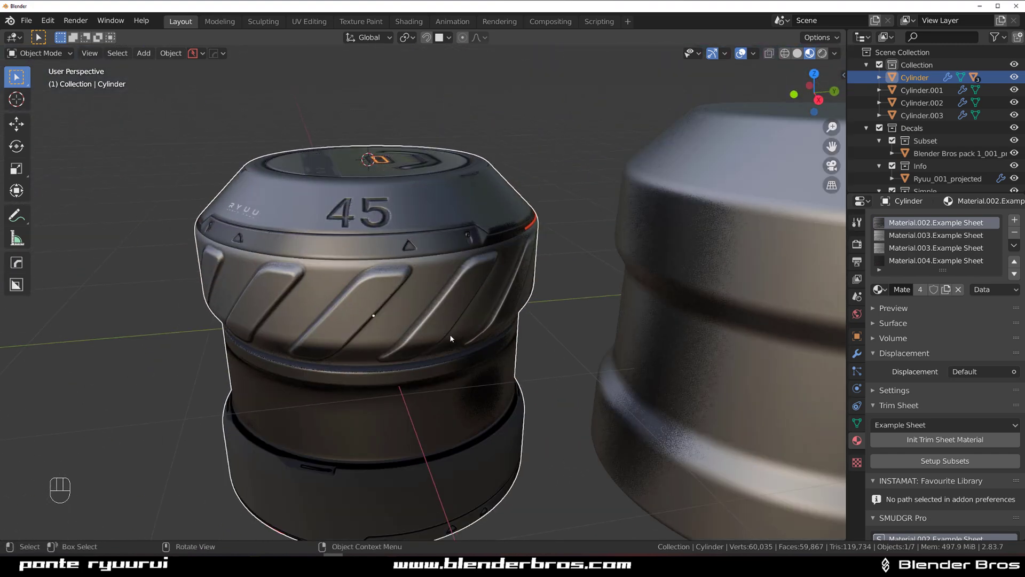
pyautogui.moveTo(460, 279); pyautogui.dragTo(458, 244)
pyautogui.moveTo(461, 214); pyautogui.dragTo(465, 185)
pyautogui.middleClick(460, 180)
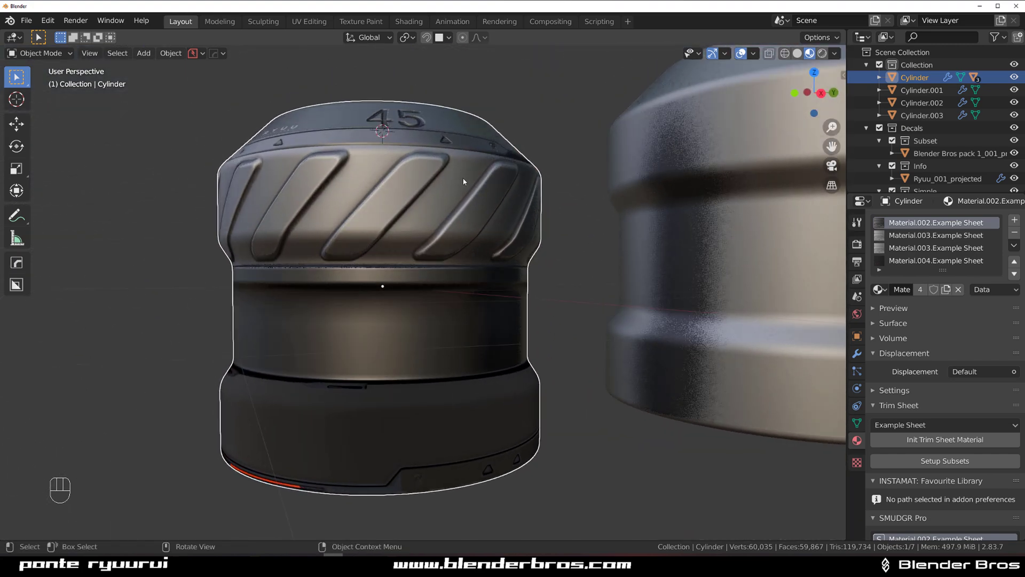
pyautogui.middleClick(461, 196)
pyautogui.moveTo(476, 213); pyautogui.dragTo(511, 209)
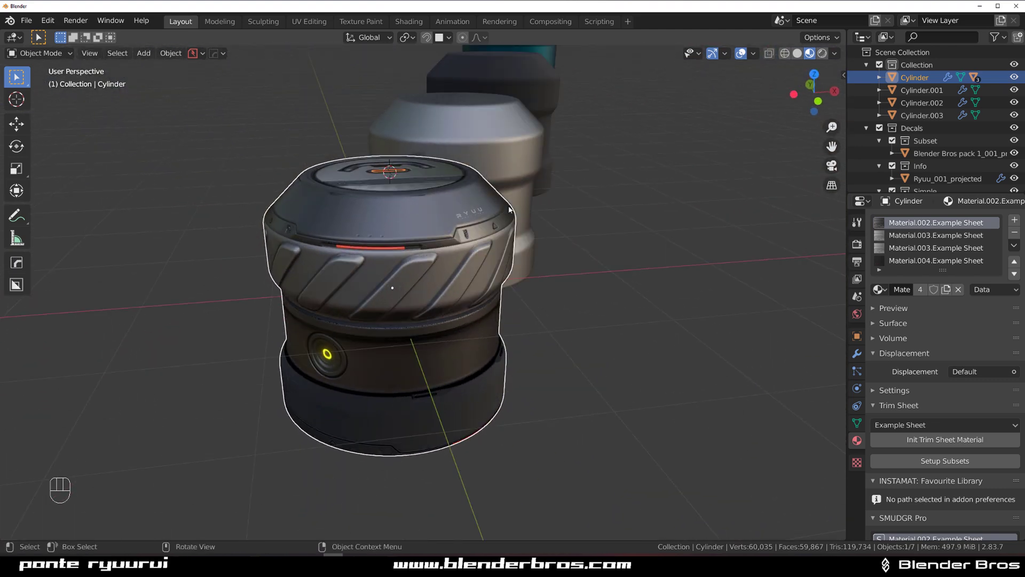
pyautogui.moveTo(508, 211); pyautogui.dragTo(466, 195)
pyautogui.middleClick(458, 198)
pyautogui.middleClick(422, 247)
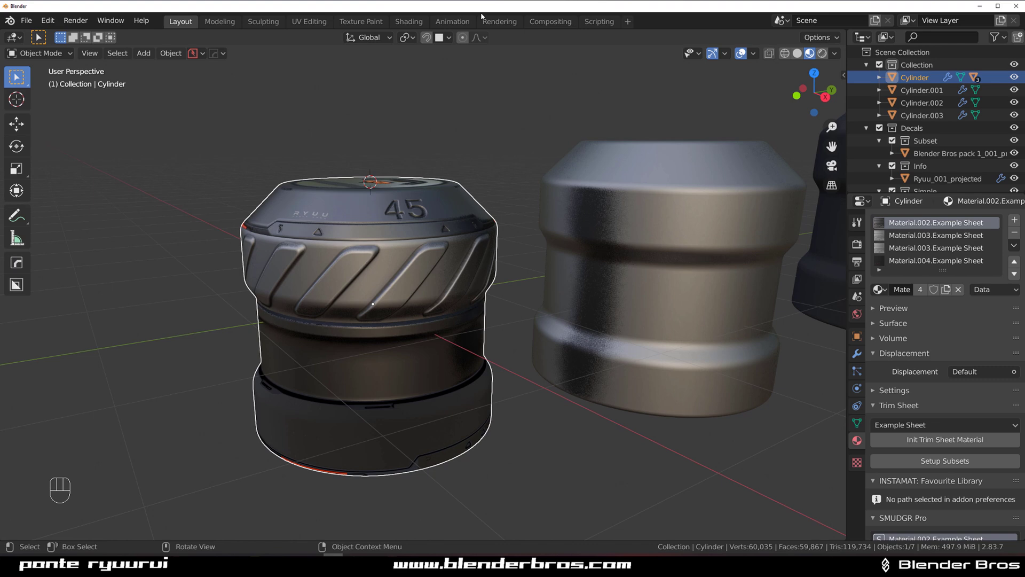
pyautogui.middleClick(469, 261)
pyautogui.middleClick(448, 247)
pyautogui.moveTo(416, 235); pyautogui.dragTo(430, 236)
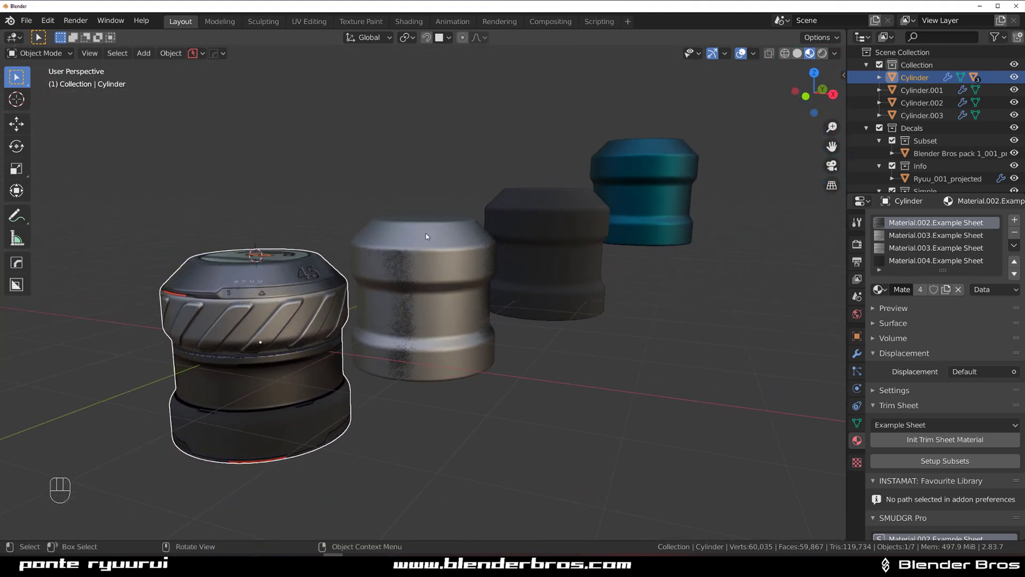
pyautogui.moveTo(311, 208); pyautogui.dragTo(386, 171)
pyautogui.moveTo(392, 137); pyautogui.dragTo(361, 176)
pyautogui.moveTo(418, 161); pyautogui.dragTo(507, 148)
pyautogui.middleClick(425, 214)
pyautogui.middleClick(514, 244)
pyautogui.moveTo(523, 210); pyautogui.dragTo(478, 223)
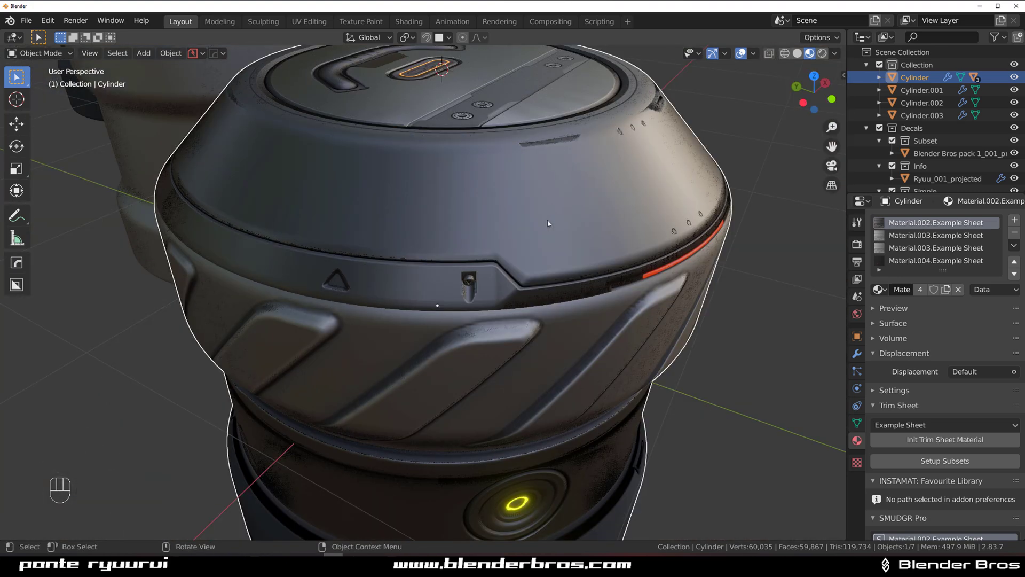
pyautogui.moveTo(547, 228); pyautogui.dragTo(429, 199)
pyautogui.moveTo(465, 208); pyautogui.dragTo(461, 218)
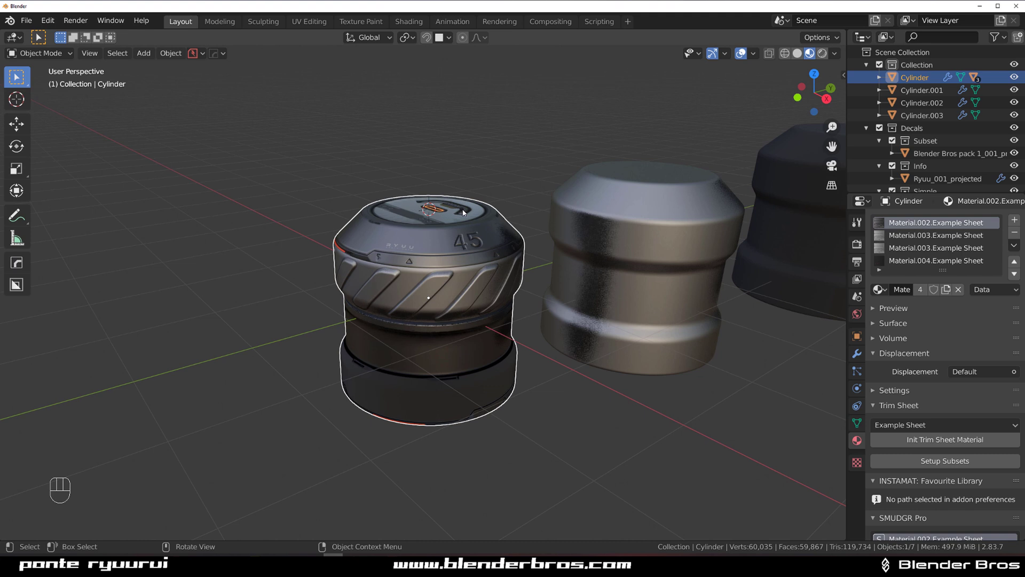
pyautogui.moveTo(505, 192); pyautogui.dragTo(422, 236)
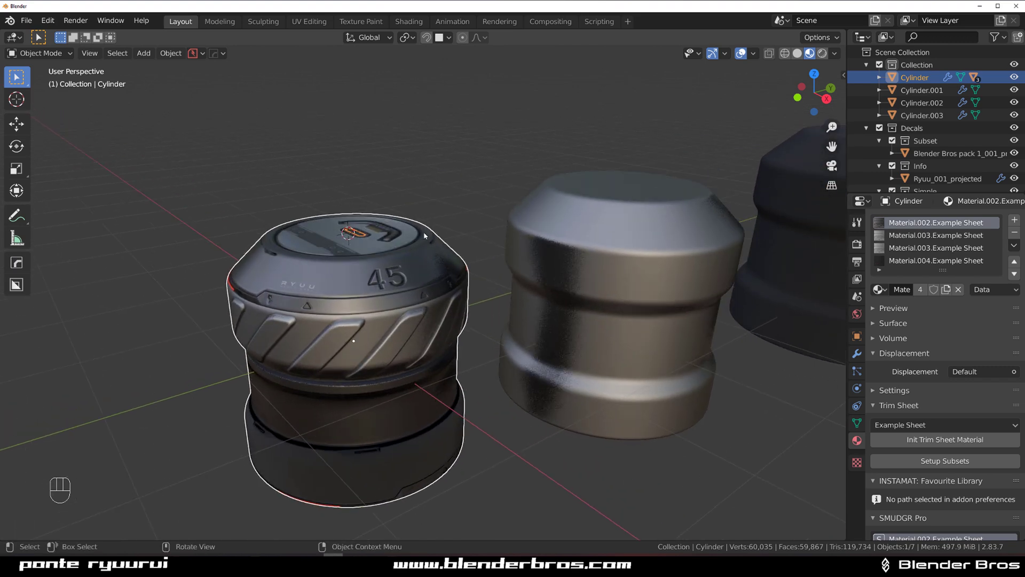